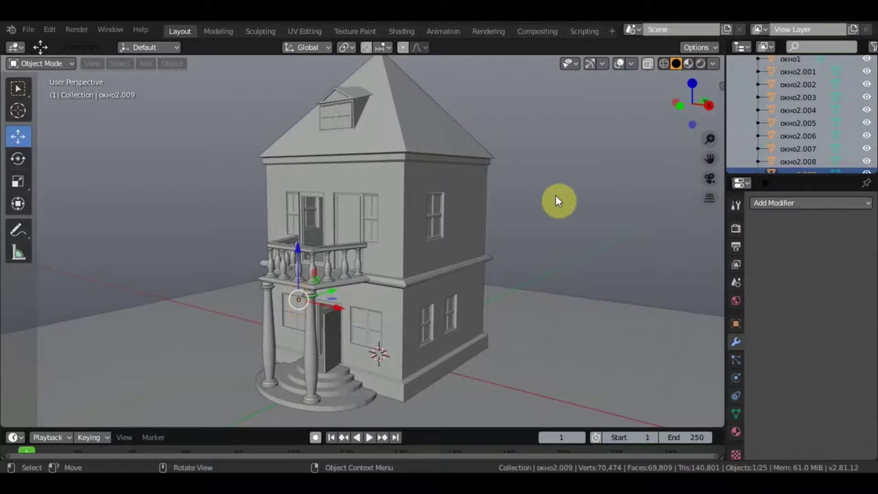
Orbit and zoom toward the house to reach the second-floor walls (2этаж)
middle_click(543, 204)
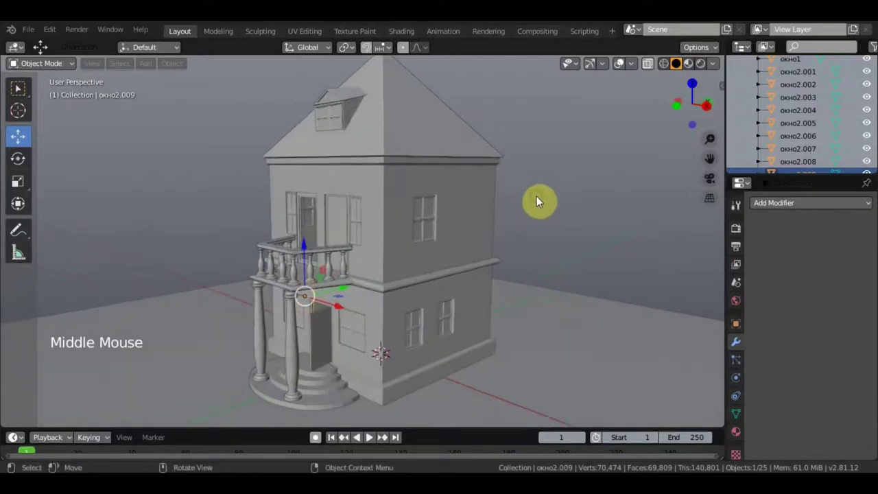
scroll("up", 3)
Edit the second-floor mesh and select its wall faces for the brick image material
left_click(372, 179)
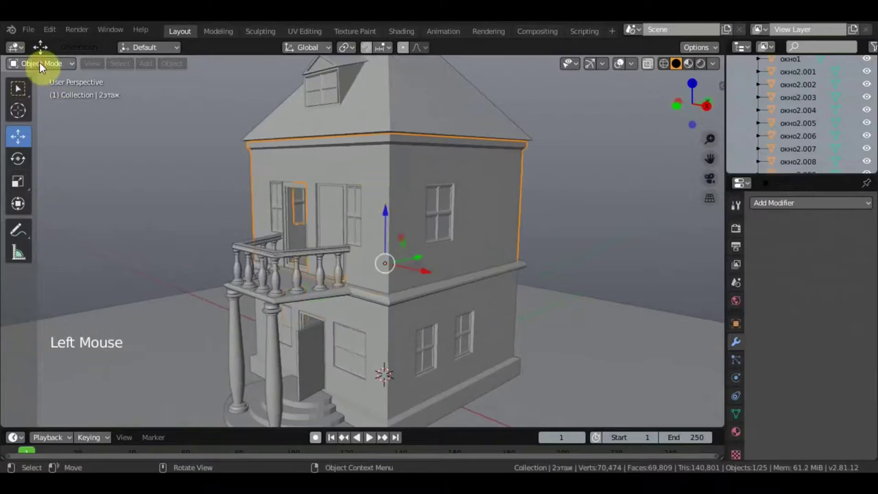
left_click(44, 65)
scroll("up", 3)
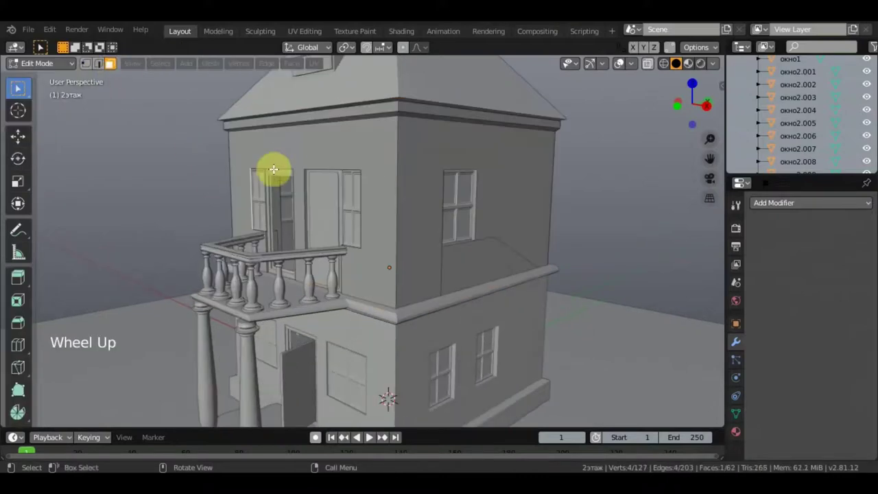
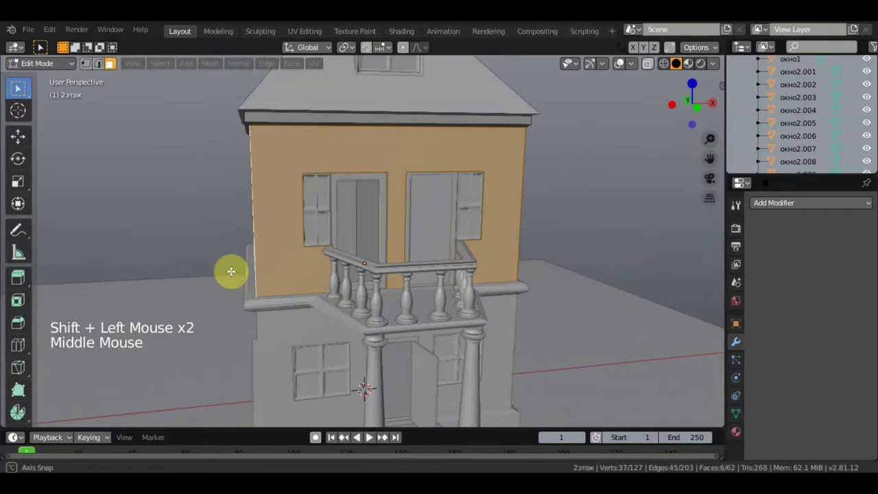
middle_click(549, 222)
middle_click(568, 233)
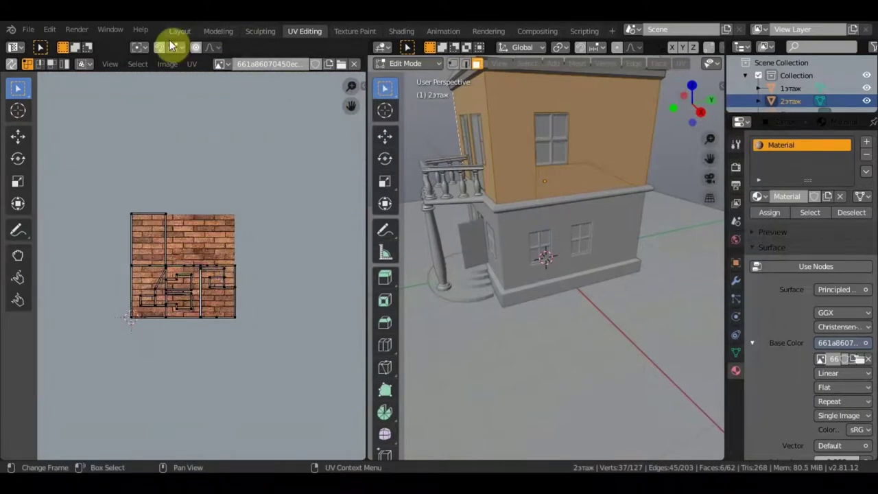
Preview textures in the viewport and inspect the rescaled brick pattern on the walls
left_click(184, 37)
scroll("down", 3)
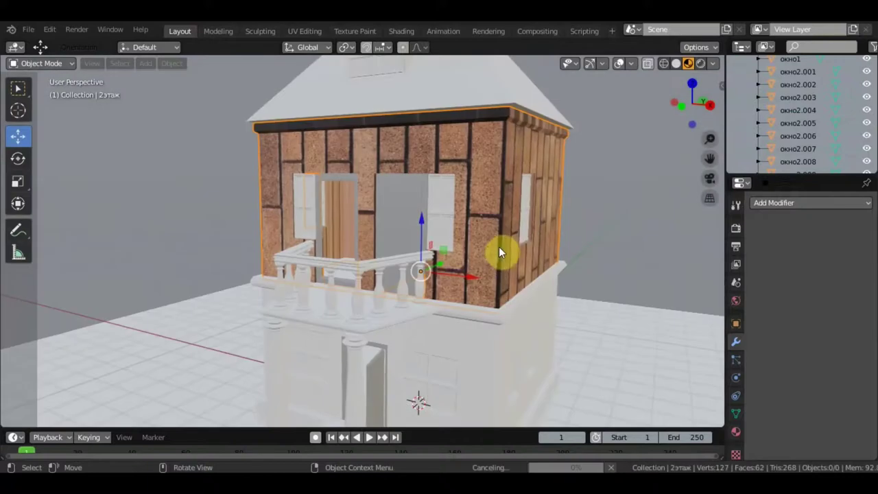
middle_click(439, 256)
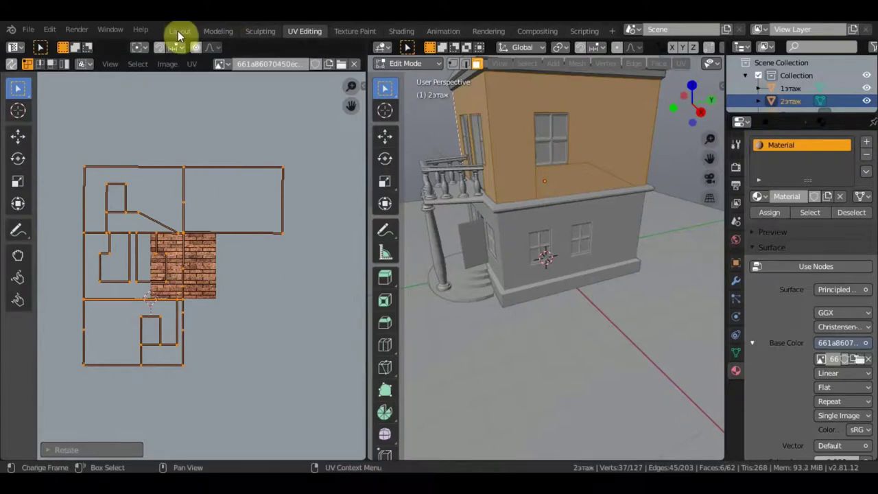
Return to Layout and select the ground-floor wall object (1этаж)
left_click(302, 103)
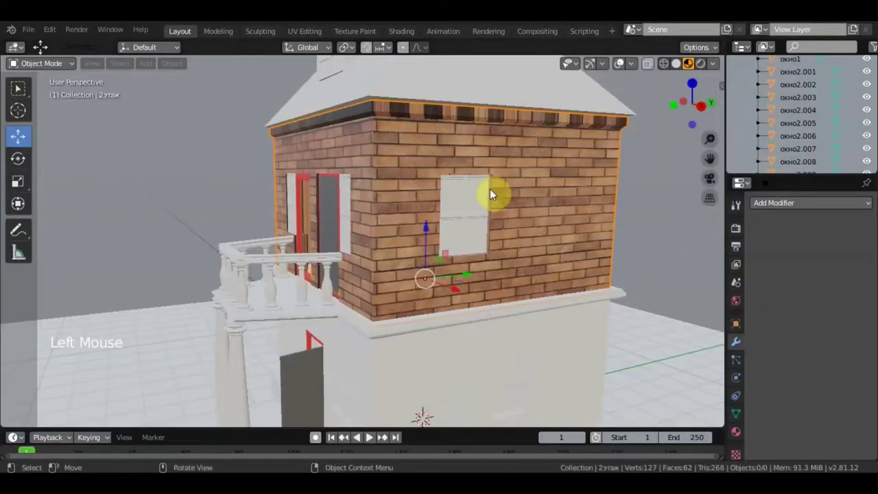
scroll("down", 3)
middle_click(515, 195)
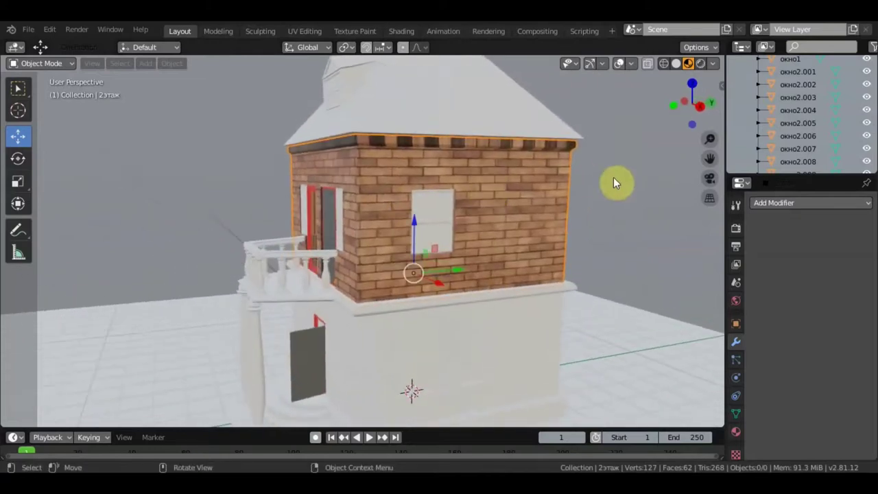
middle_click(623, 188)
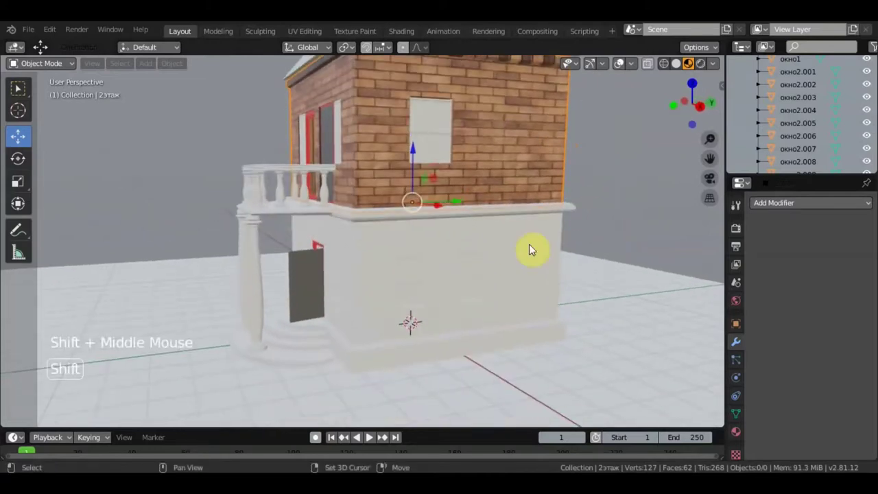
left_click(487, 270)
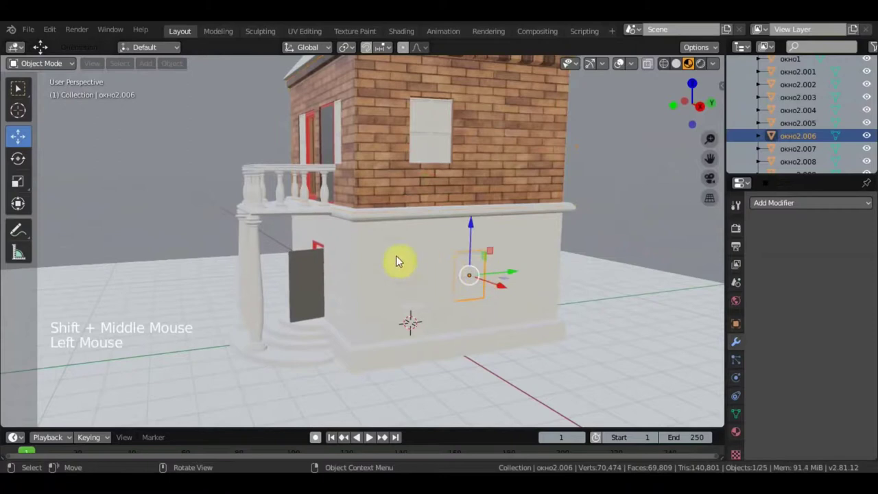
left_click(397, 268)
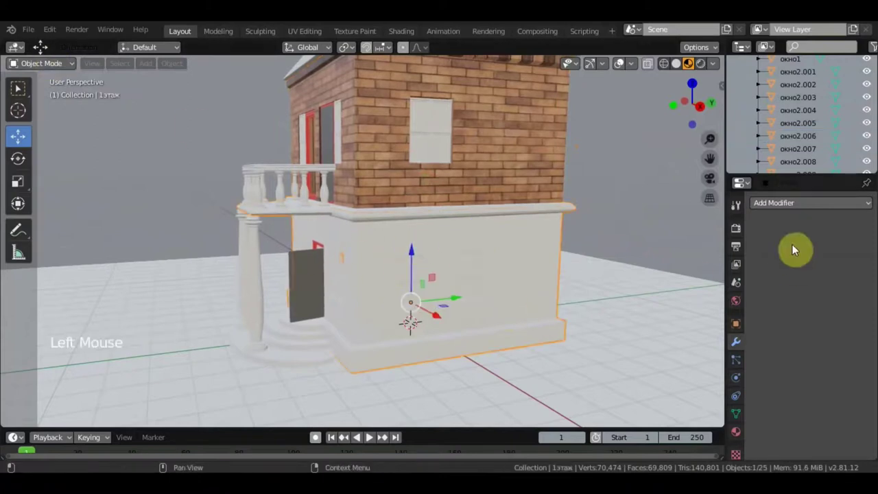
Assign the existing brick material to the ground floor in Material Properties
left_click(36, 62)
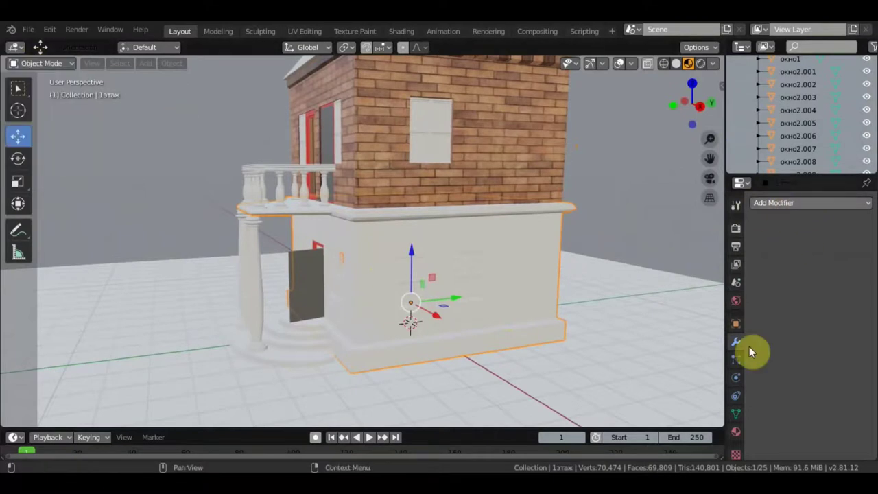
left_click(804, 314)
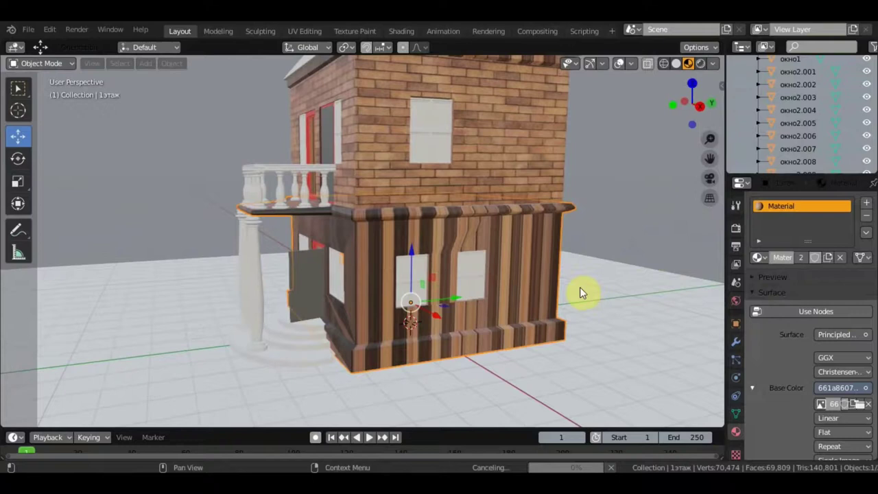
middle_click(598, 293)
scroll("down", 3)
scroll("up", 3)
middle_click(619, 285)
scroll("up", 3)
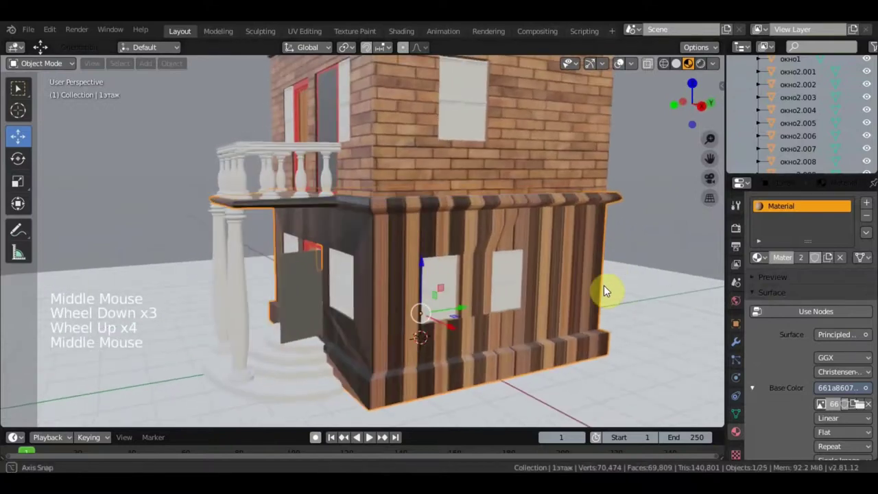
Select the ground-floor wall faces for UV scaling, then return to Layout and view the roof
left_click(55, 64)
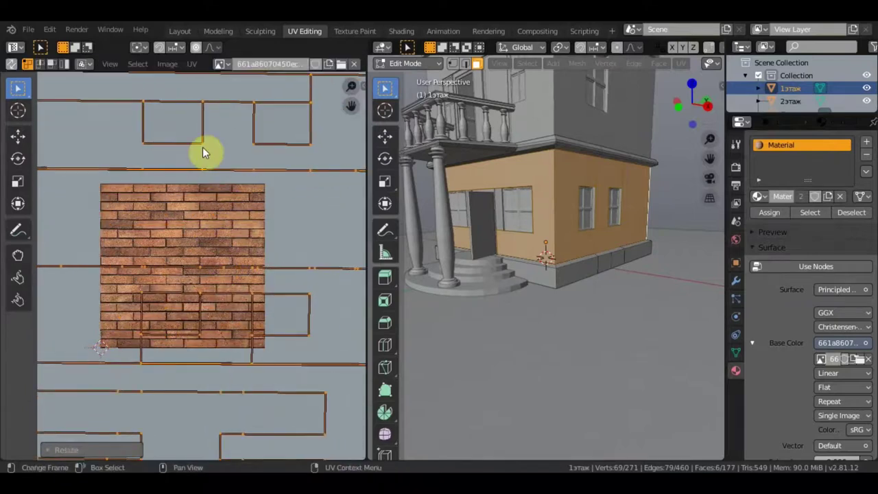
left_click(258, 167)
scroll("down", 3)
middle_click(333, 262)
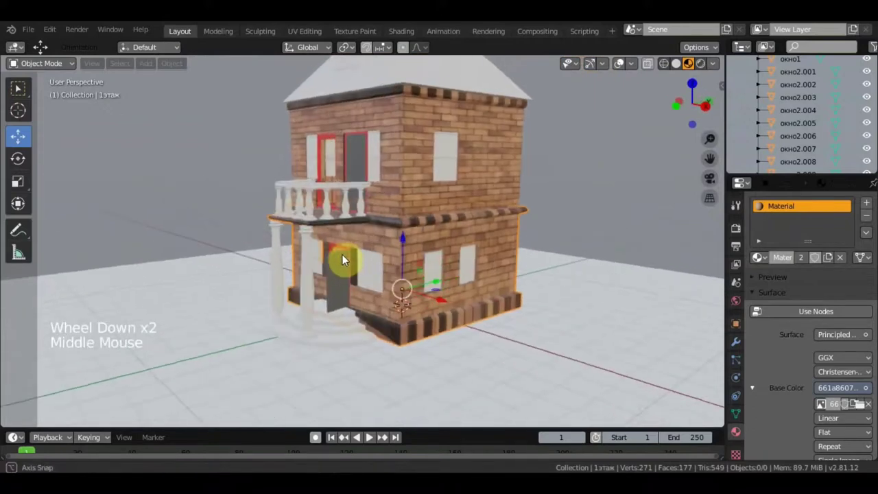
middle_click(420, 280)
scroll("up", 3)
scroll("up", 3)
Select the roof and edit its mesh for the new shingle-tile material
left_click(410, 120)
left_click(47, 67)
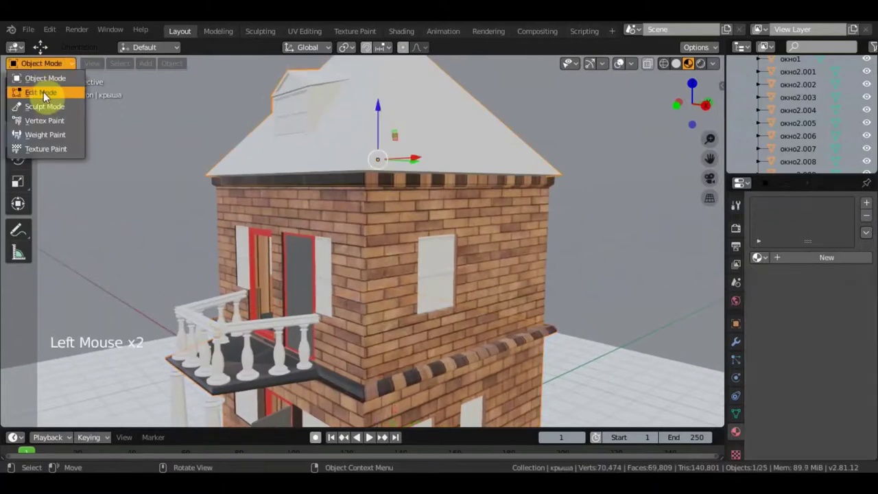
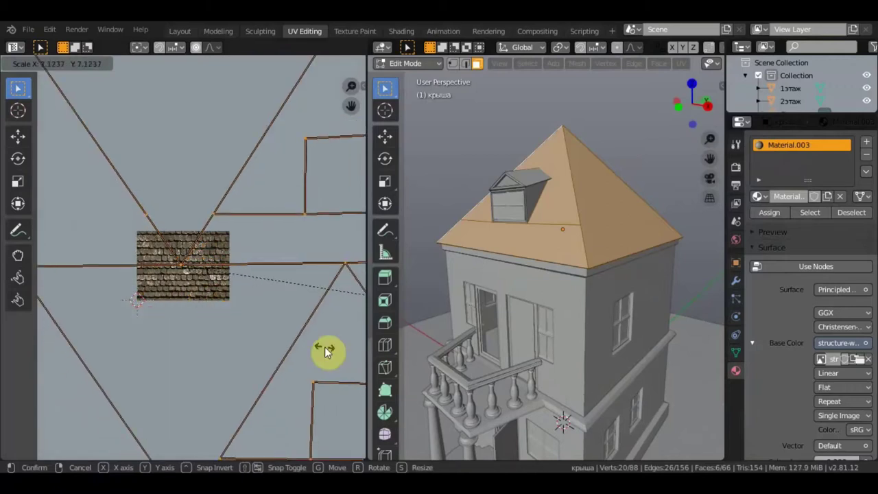
left_click(316, 91)
scroll("up", 3)
middle_click(475, 224)
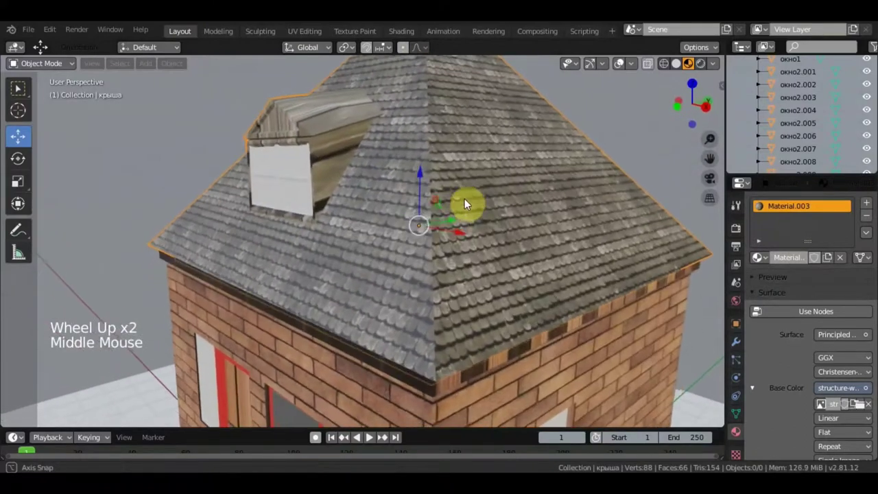
Inspect the tiled roof from several angles and select it again
scroll("down", 3)
middle_click(492, 207)
scroll("up", 3)
scroll("up", 3)
left_click(417, 223)
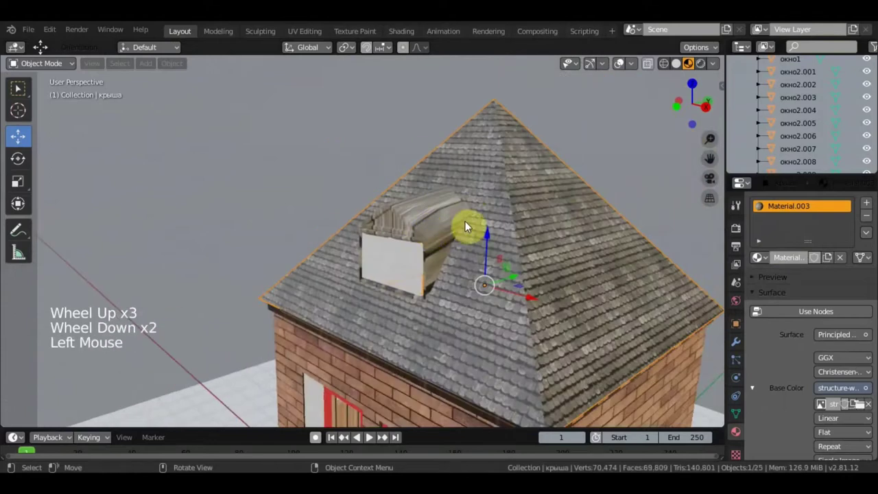
Edit the pyramid roof and adjust its UV layout over the shingle image
left_click(55, 66)
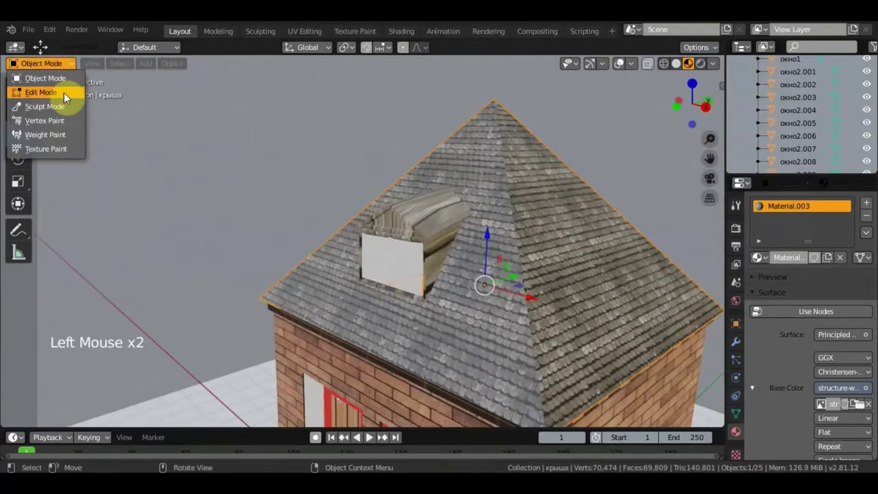
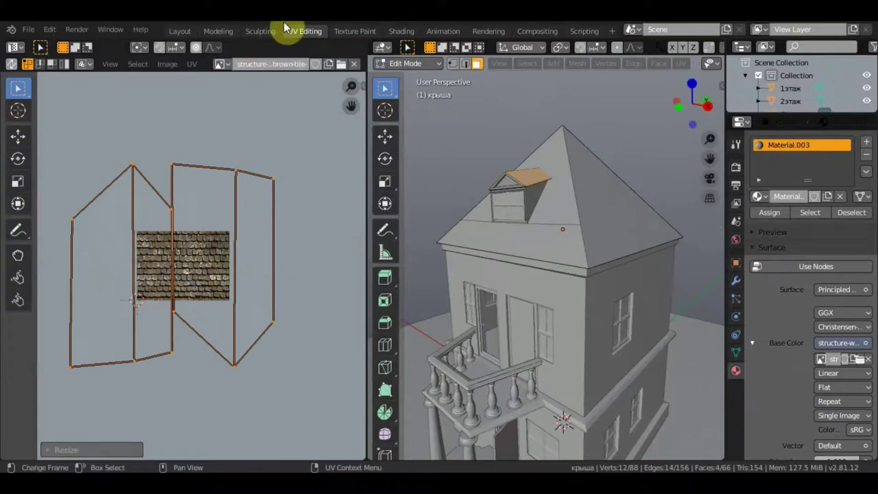
left_click(185, 39)
scroll("up", 3)
middle_click(422, 182)
scroll("up", 3)
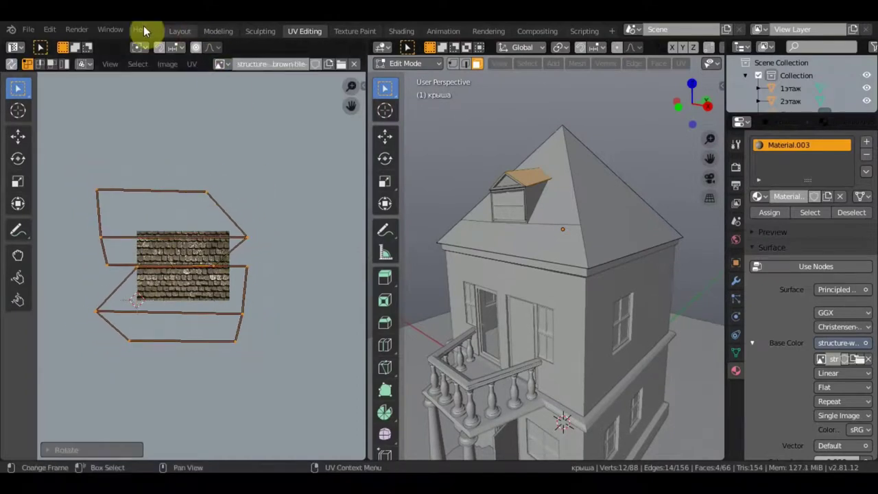
Return to Layout and view the roof's front to check the shingle size
left_click(288, 95)
scroll("down", 3)
scroll("down", 3)
middle_click(494, 193)
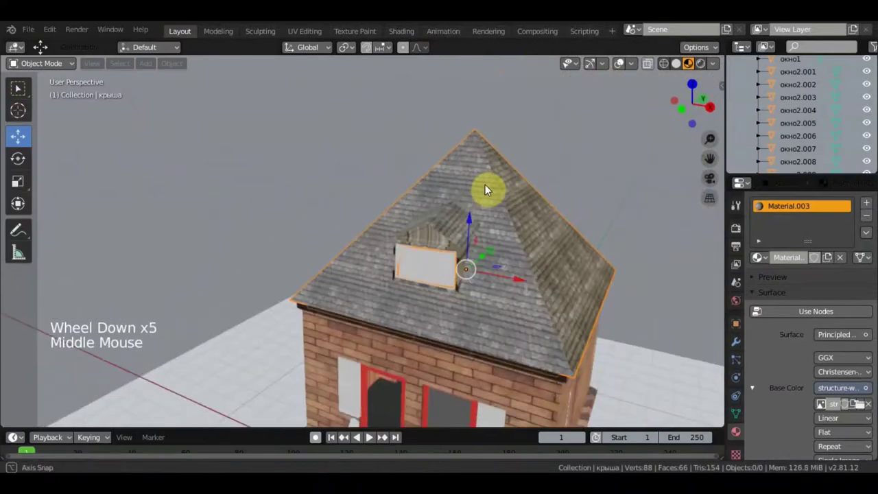
Zoom in on the dormer and select its window object (окно2.003)
middle_click(475, 168)
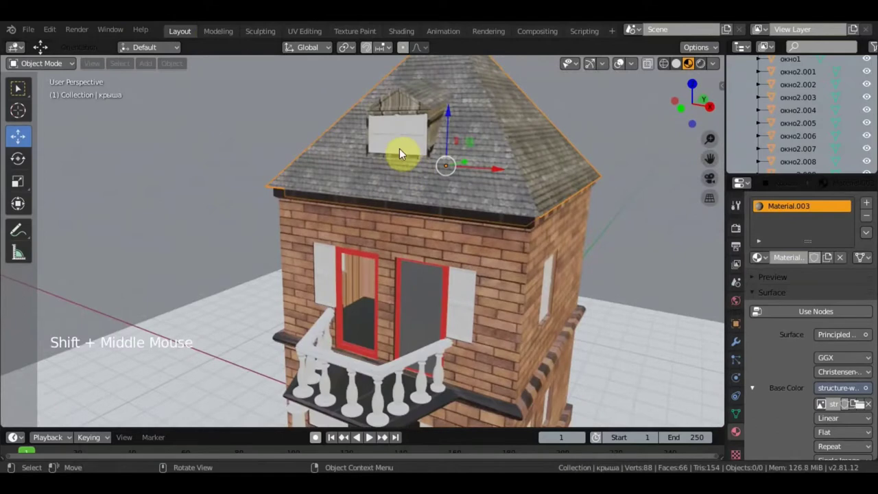
middle_click(424, 173)
scroll("up", 3)
scroll("down", 3)
scroll("down", 3)
middle_click(407, 213)
left_click(392, 211)
left_click(62, 66)
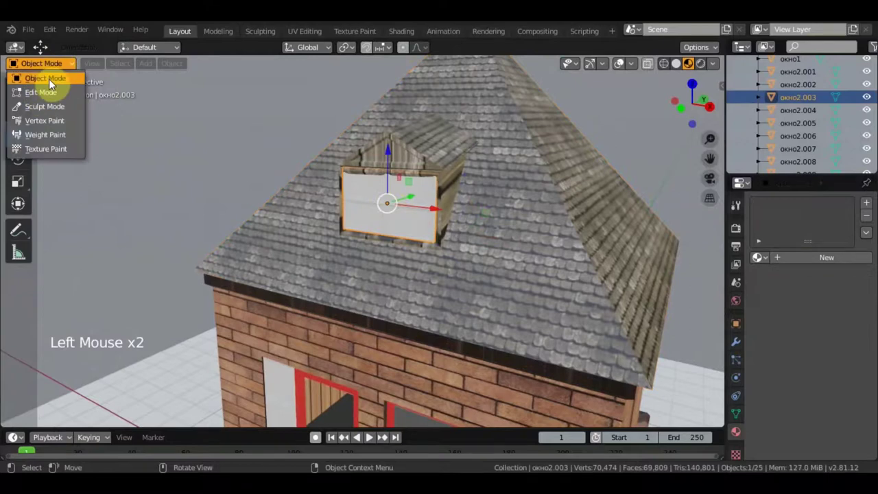
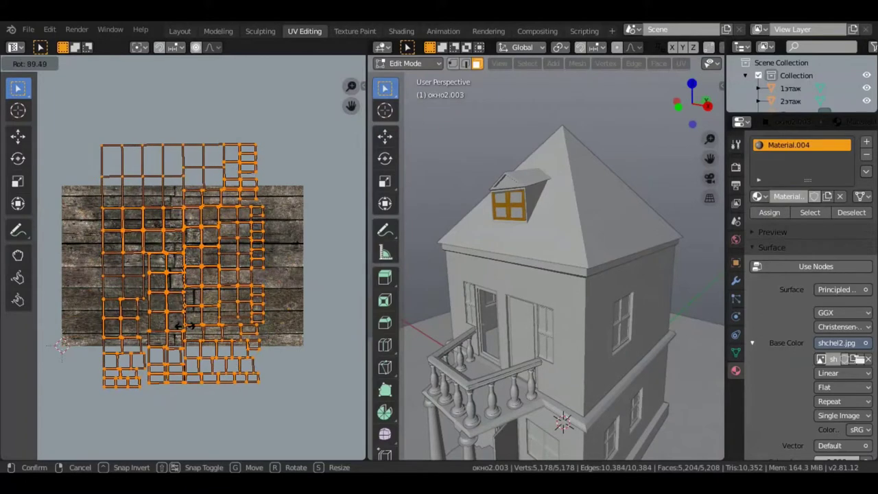
Return to Layout and edit the dormer window's mesh with its pane faces in view
left_click(481, 179)
scroll("up", 3)
scroll("down", 3)
middle_click(476, 280)
scroll("up", 3)
scroll("down", 3)
scroll("down", 3)
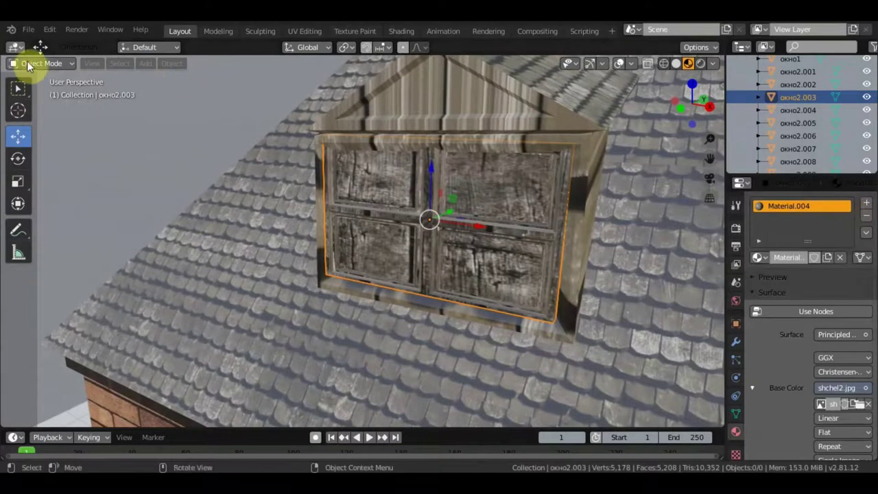
left_click(48, 97)
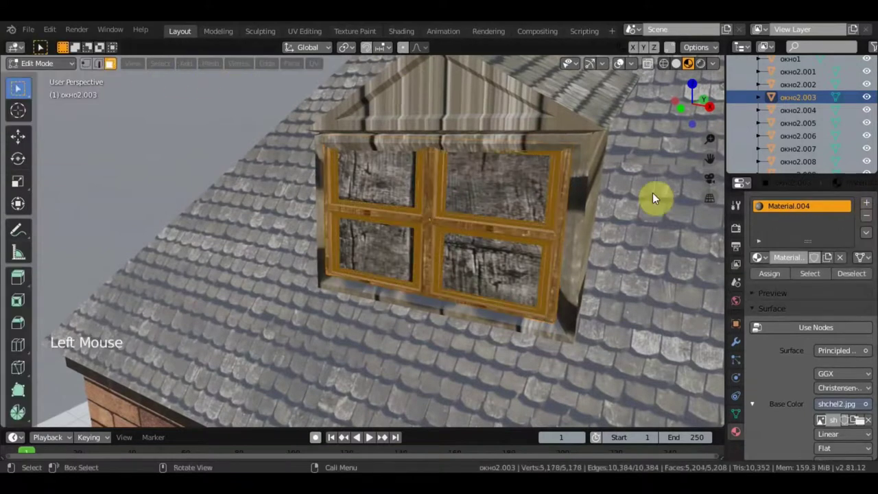
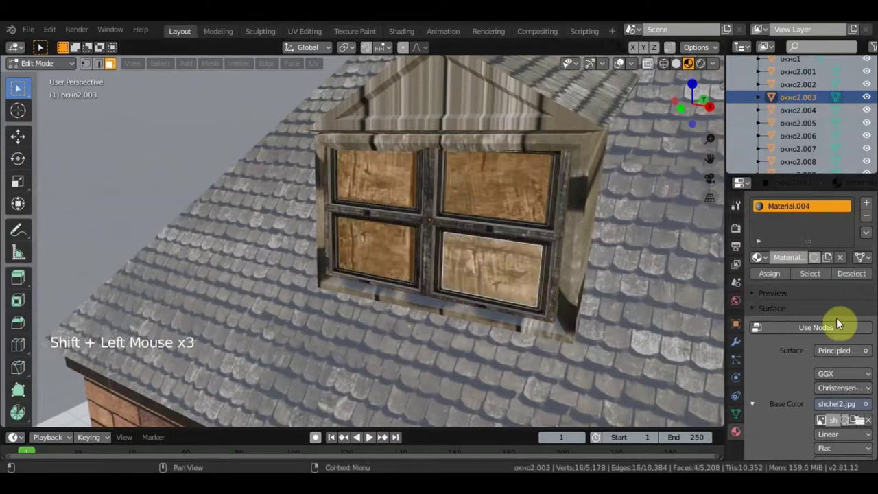
Add a second material slot with a new plain material for the glass panes
left_click(875, 208)
left_click(827, 295)
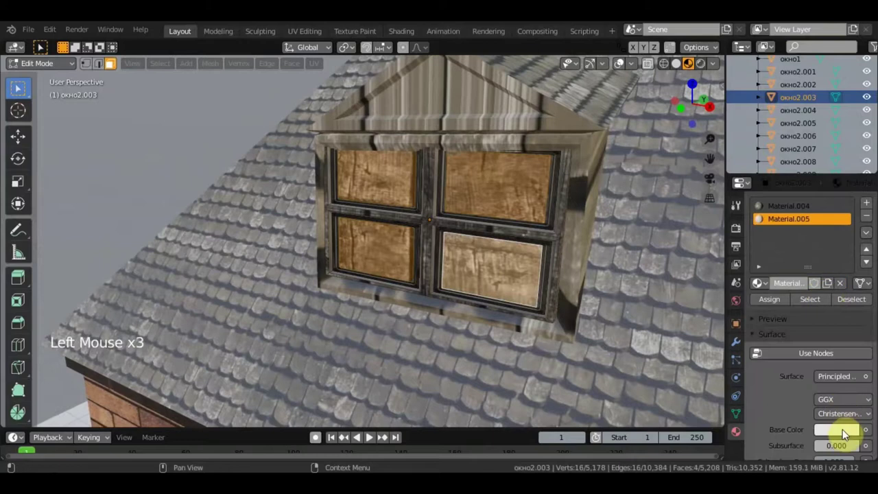
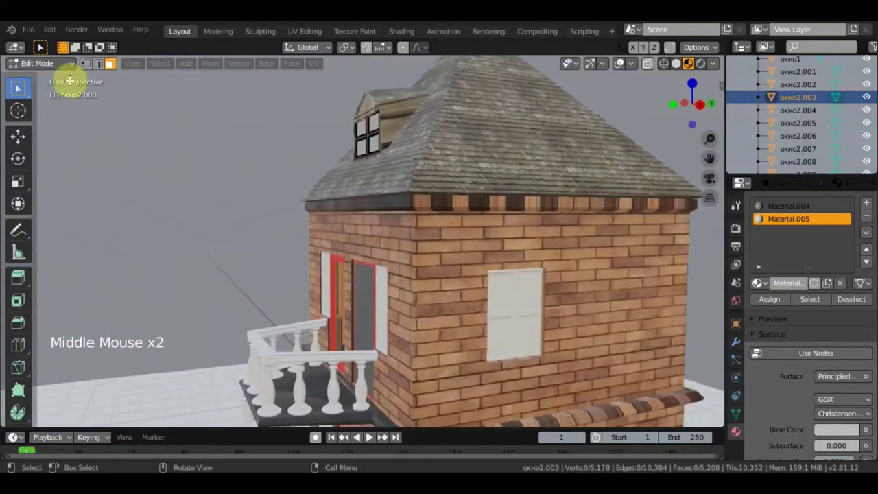
Select the side-wall window окно2.004 and give it the wooden Material.004
left_click(60, 69)
left_click(520, 322)
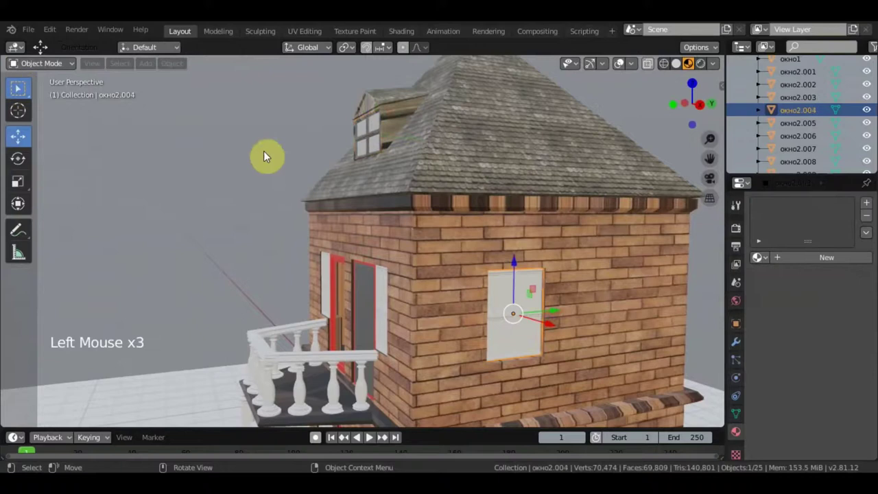
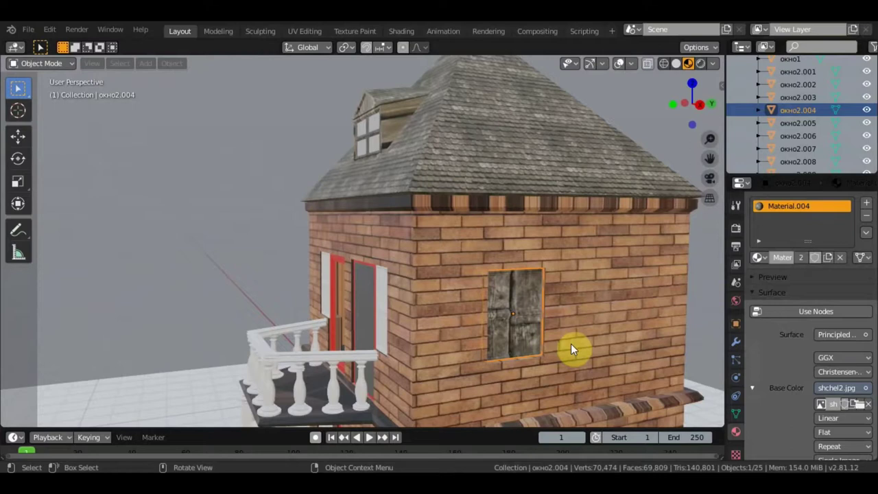
scroll("up", 3)
scroll("down", 3)
middle_click(625, 333)
scroll("down", 3)
scroll("up", 3)
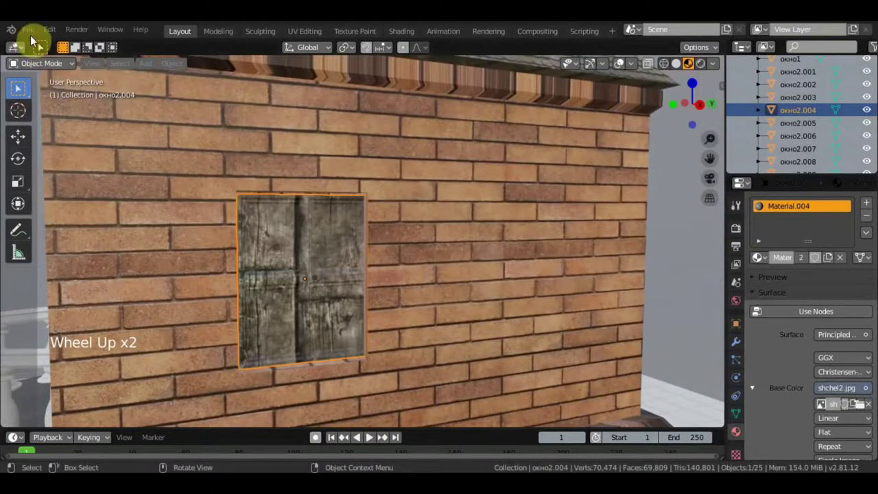
scroll("up", 3)
scroll("up", 3)
scroll("down", 3)
Assign Material.005 in a second slot to the side window's pane faces
left_click(65, 66)
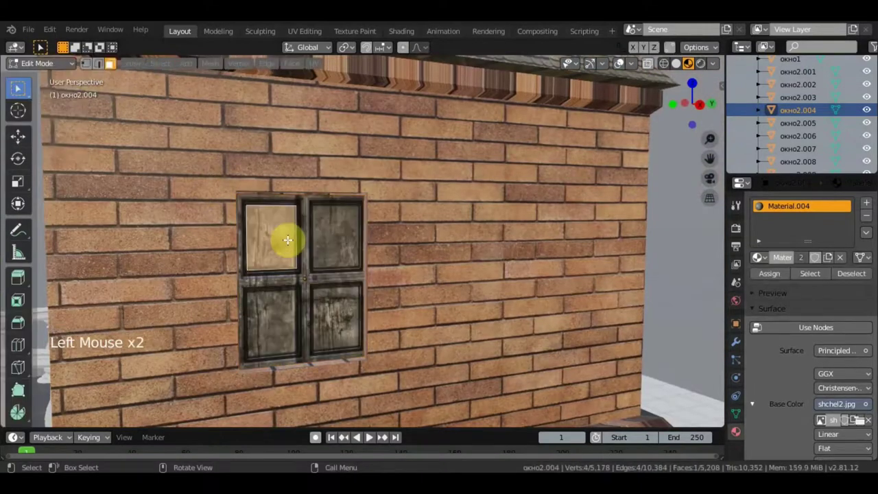
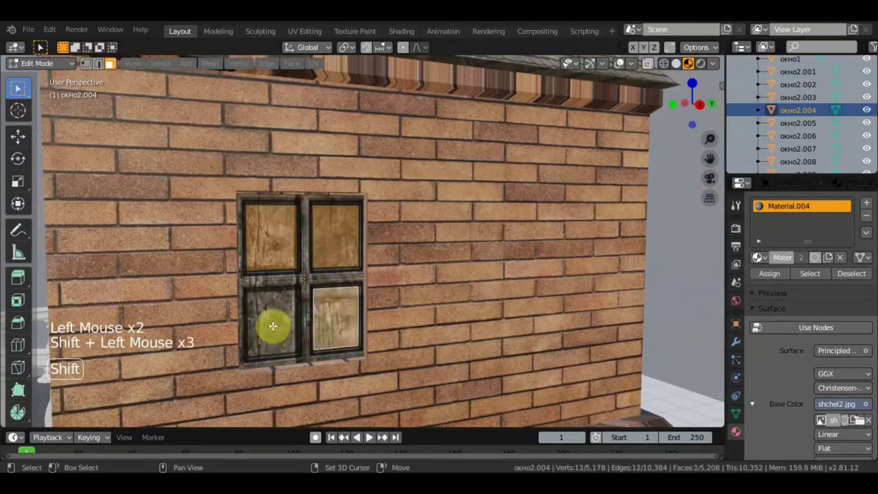
left_click(853, 203)
left_click(869, 215)
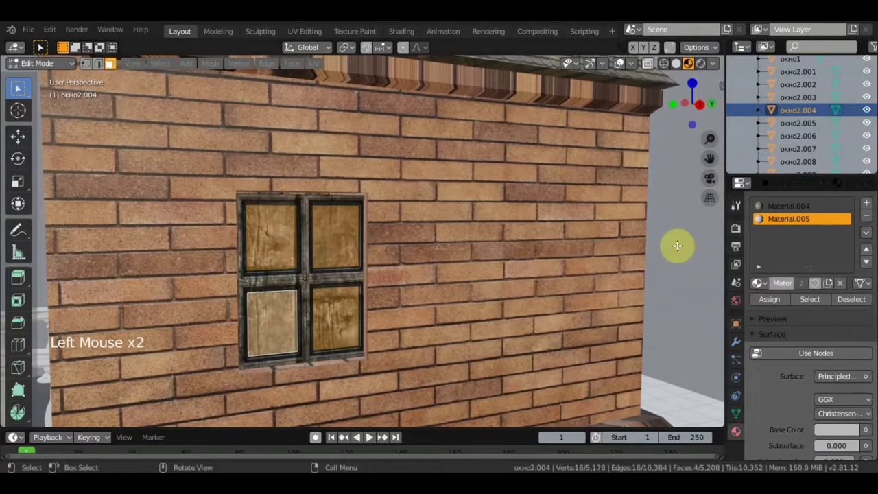
left_click(778, 305)
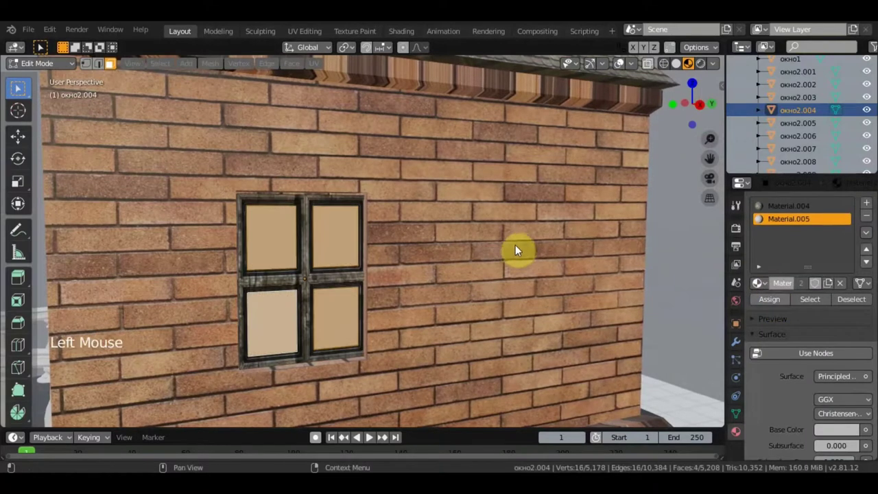
scroll("down", 3)
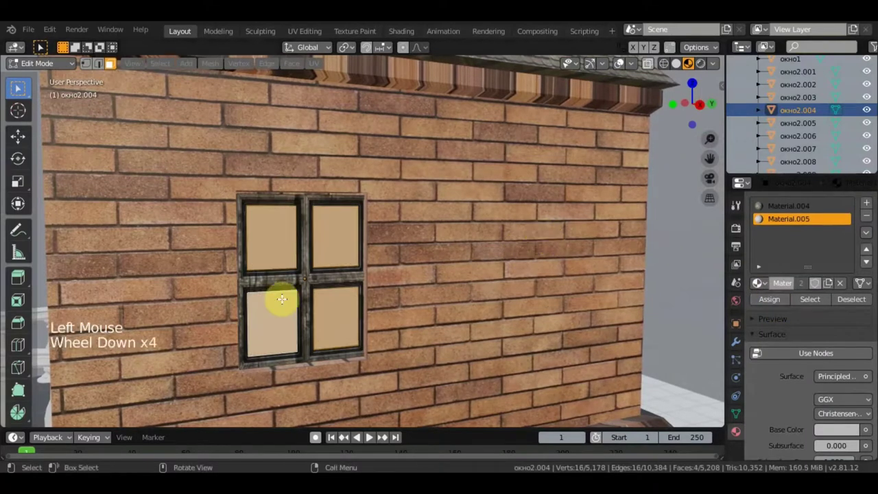
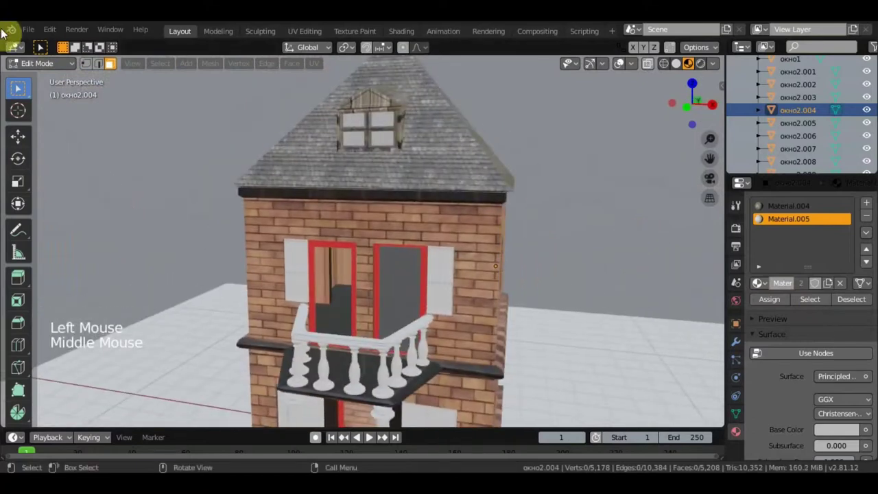
Bring up the File menu before returning to the red door frame
left_click(25, 32)
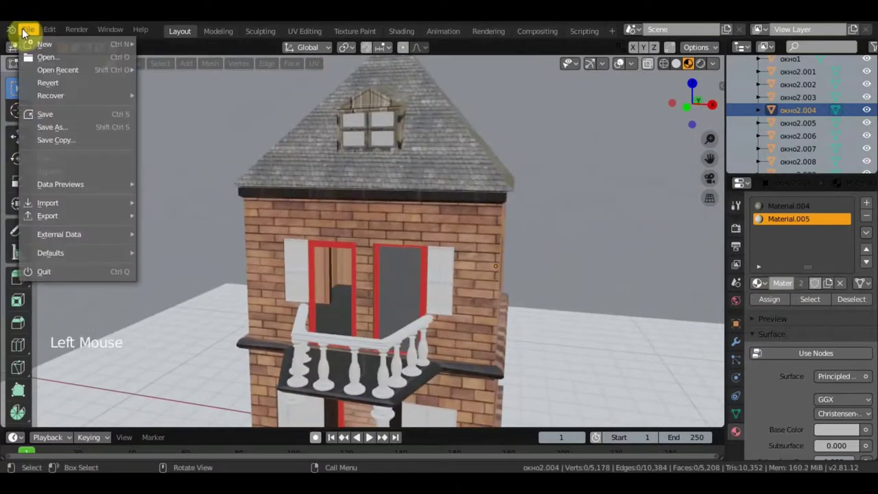
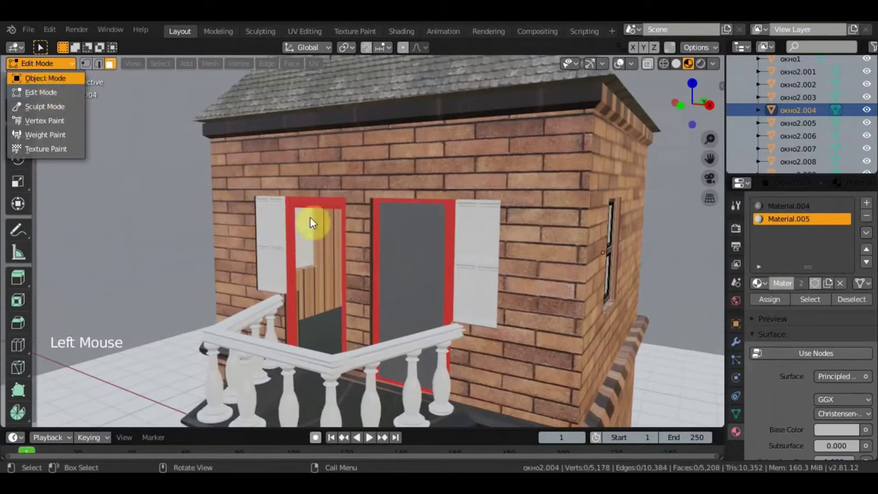
Swap the balcony door frame's red material for the weathered wood Material.004
left_click(190, 127)
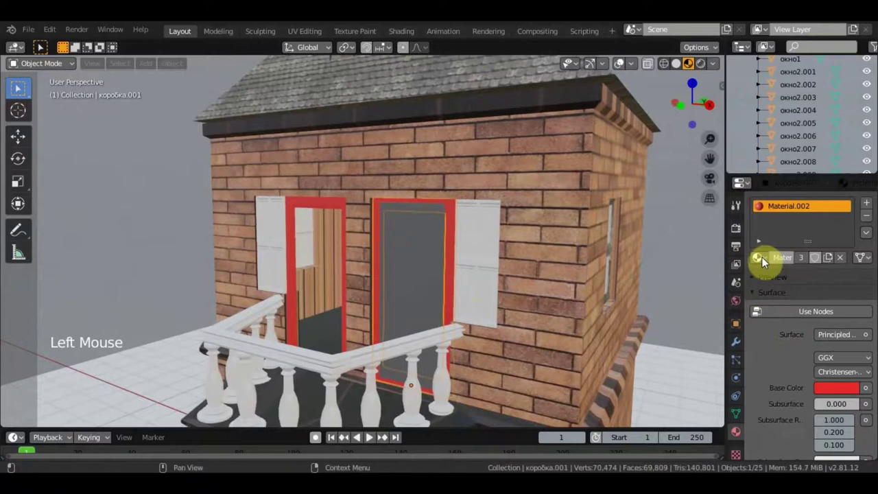
left_click(669, 318)
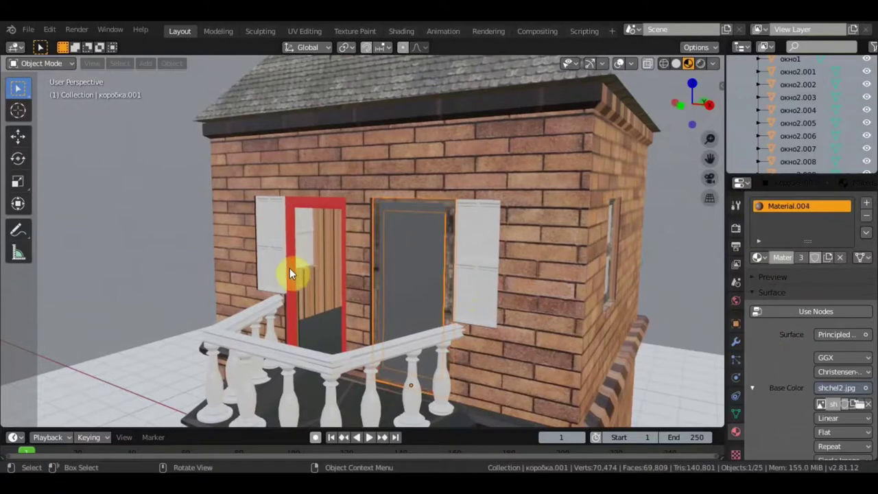
Select the red window frame next to it and bring up the existing materials list
left_click(299, 275)
scroll("down", 3)
scroll("up", 3)
middle_click(337, 278)
scroll("up", 3)
left_click(343, 263)
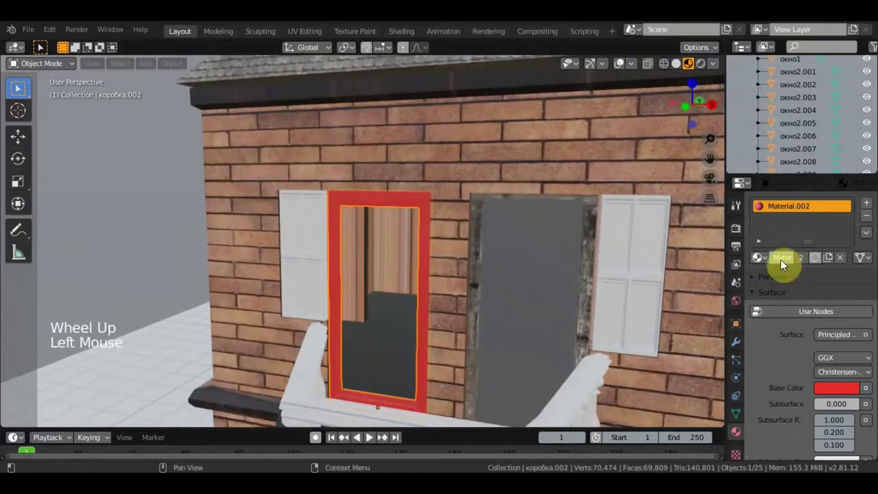
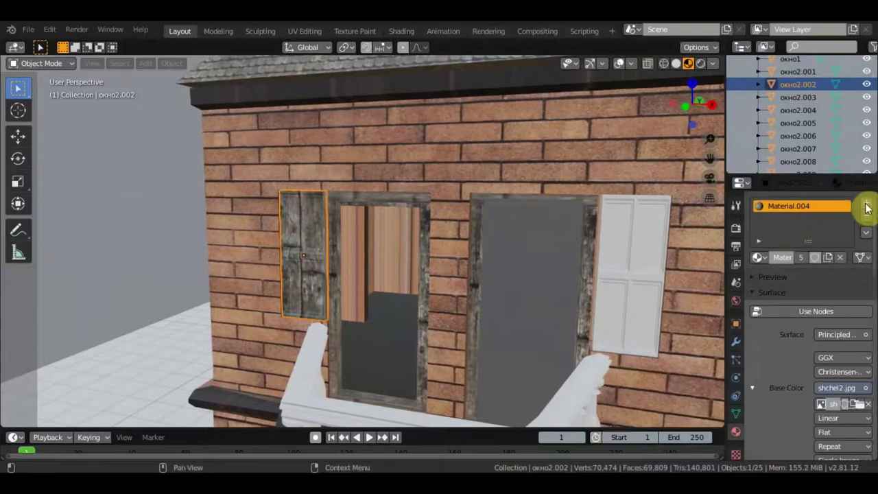
Add an empty material slot to the narrow window окно2.002 and browse the existing materials
left_click(792, 260)
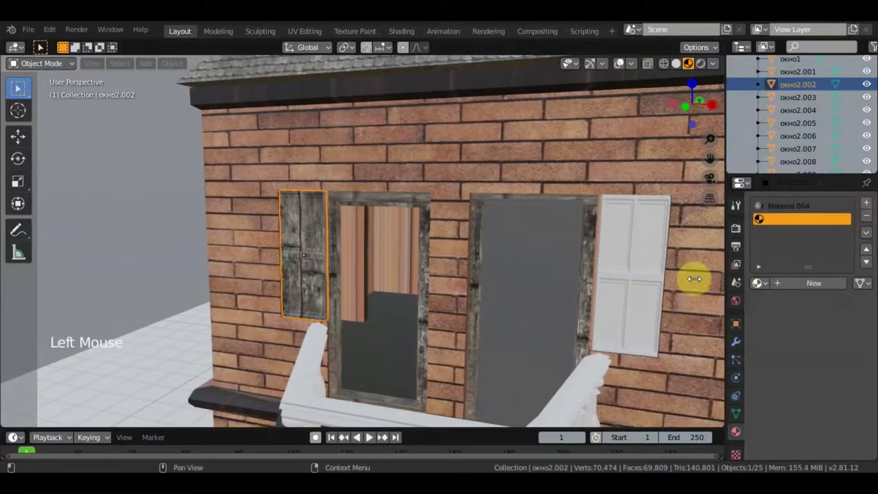
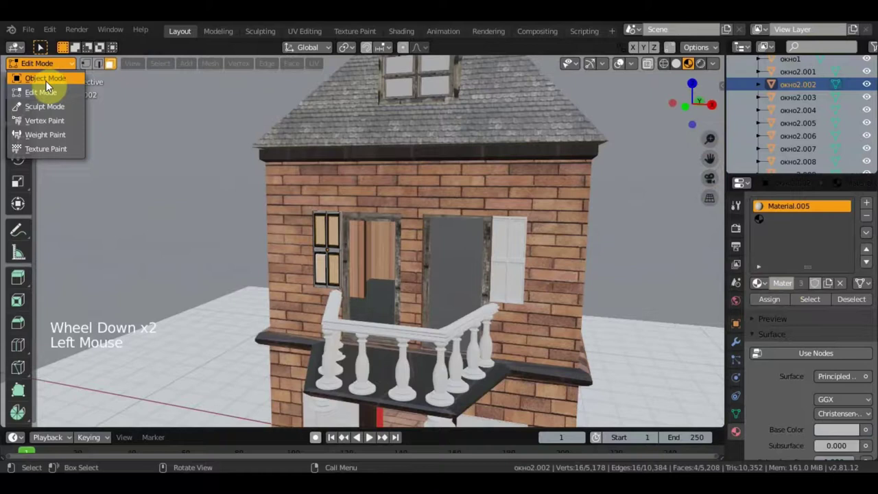
scroll("up", 3)
middle_click(430, 204)
left_click(781, 227)
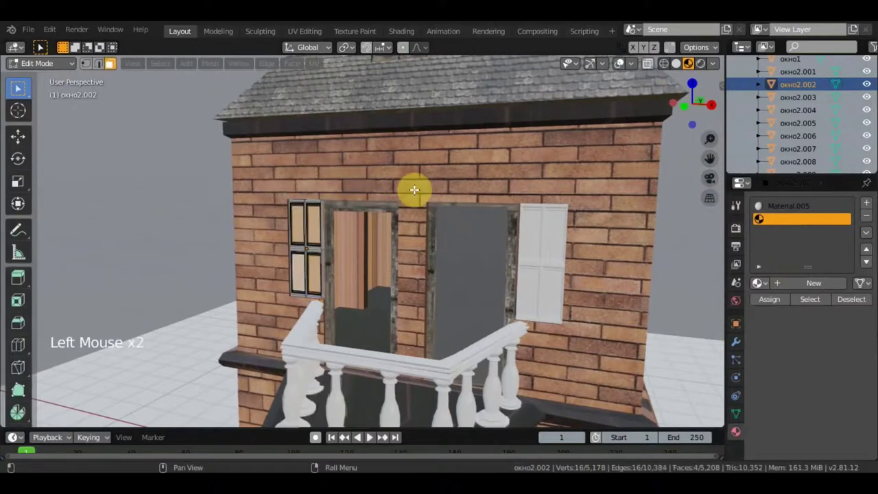
scroll("up", 3)
scroll("up", 3)
left_click(768, 292)
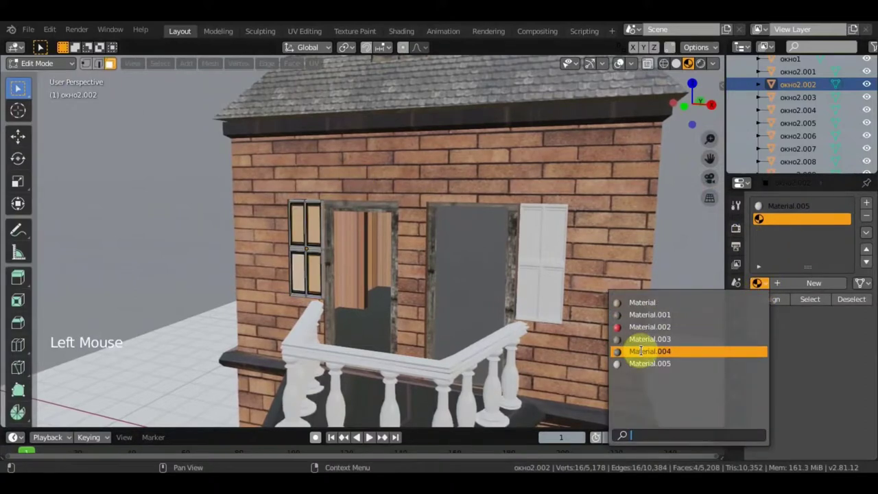
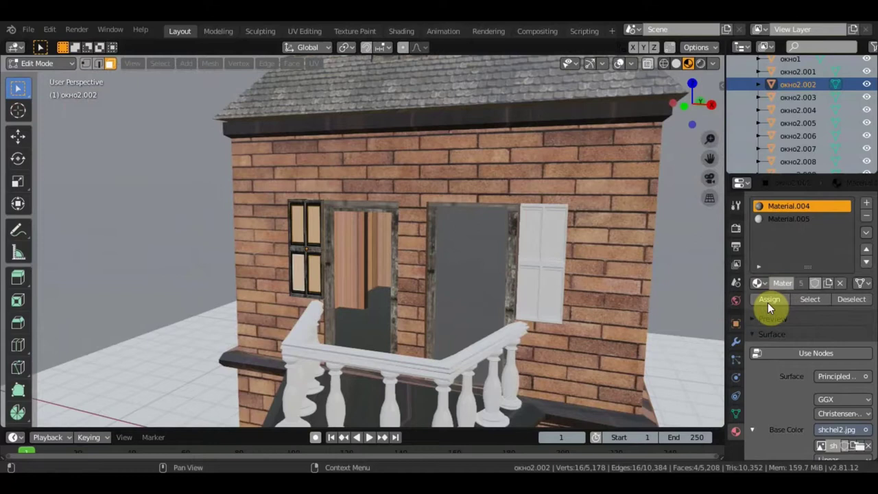
Assign the weathered wood Material.004 to the window's selected frame faces and inspect it
left_click(59, 68)
scroll("up", 3)
middle_click(402, 223)
scroll("up", 3)
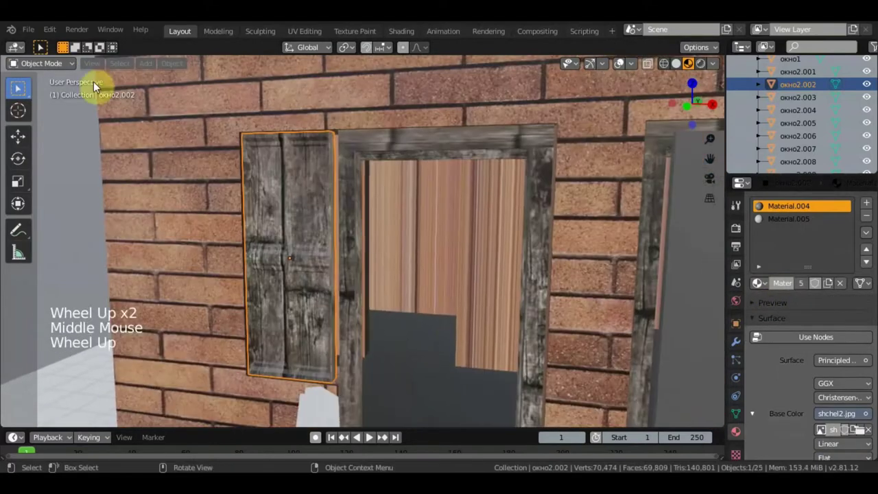
left_click(43, 69)
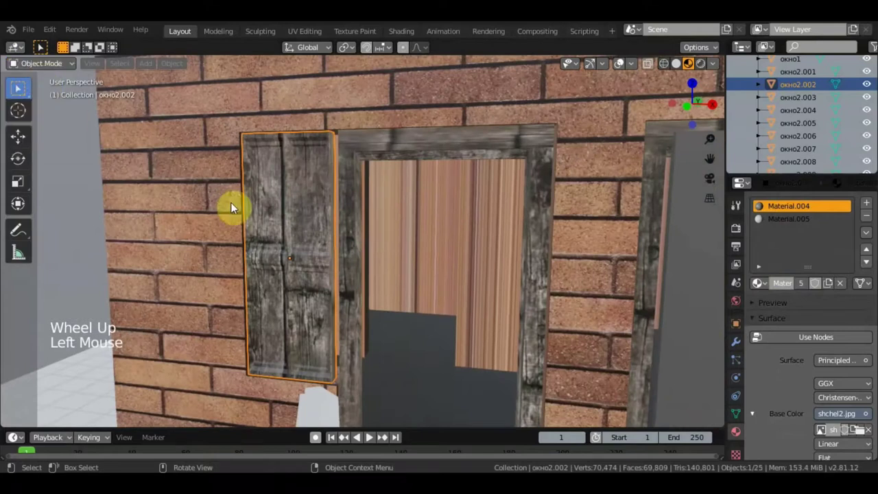
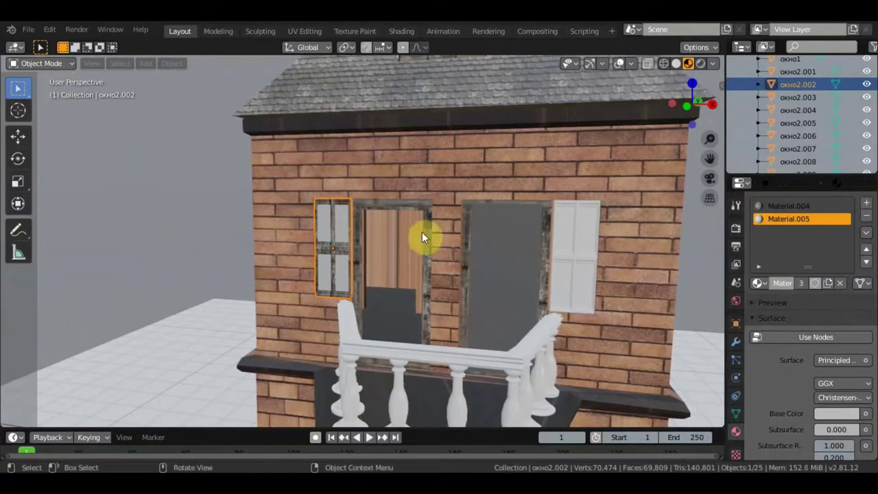
Add a material slot on window окно2.001 and pick the plain white Material.005 for it
left_click(586, 271)
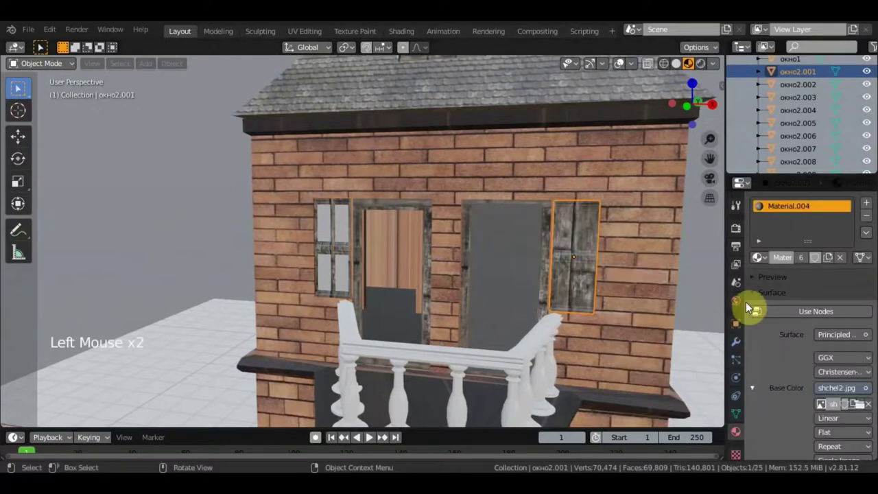
left_click(870, 205)
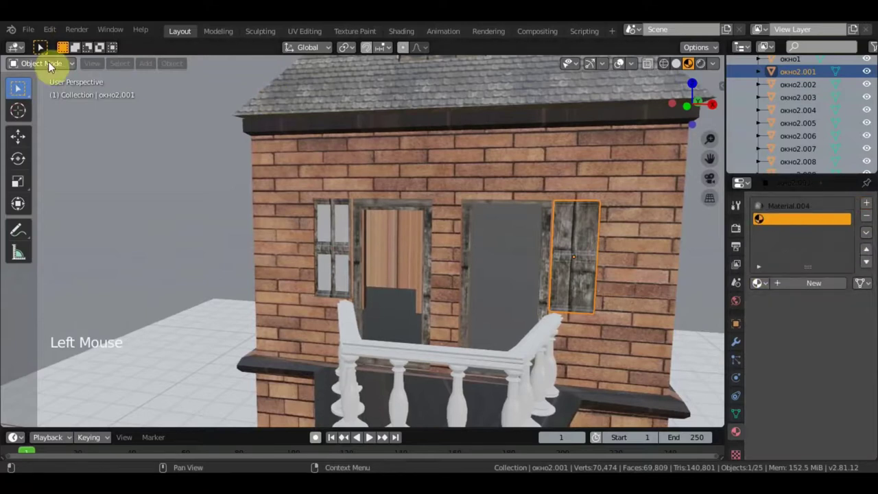
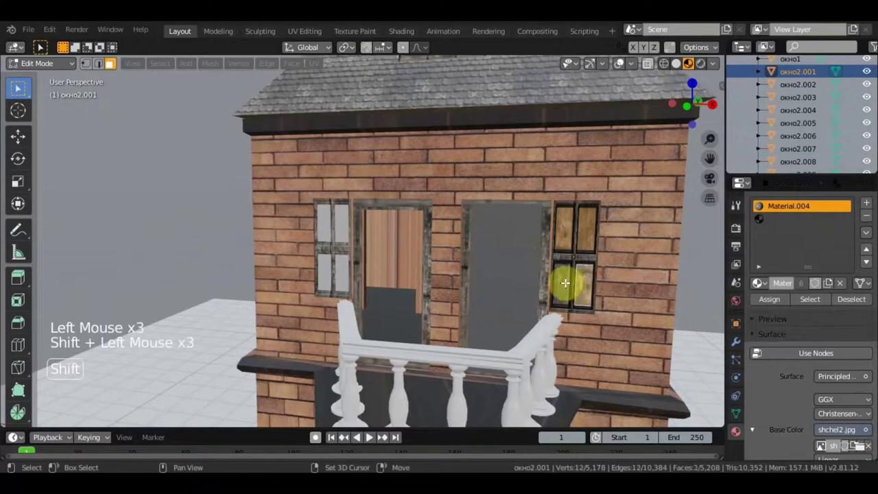
left_click(780, 226)
left_click(770, 290)
Assign the white Material.005 to the selected pane faces and return to Object Mode
left_click(763, 319)
scroll("down", 3)
scroll("down", 3)
left_click(58, 64)
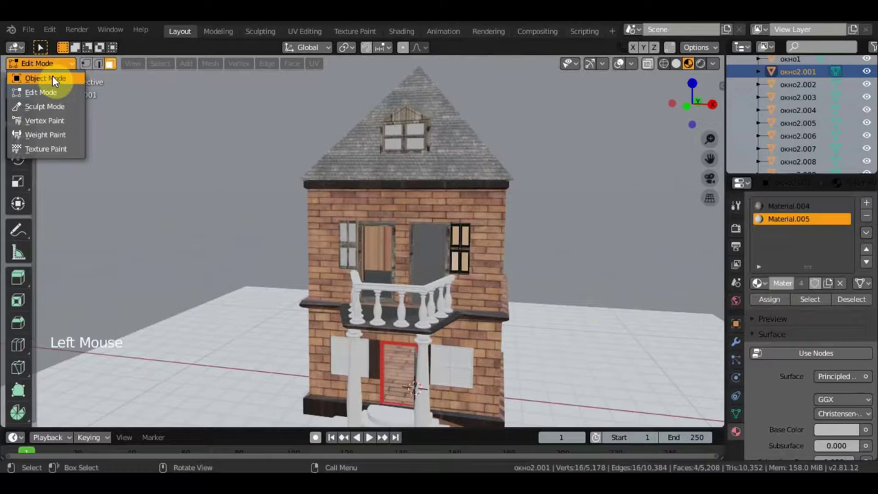
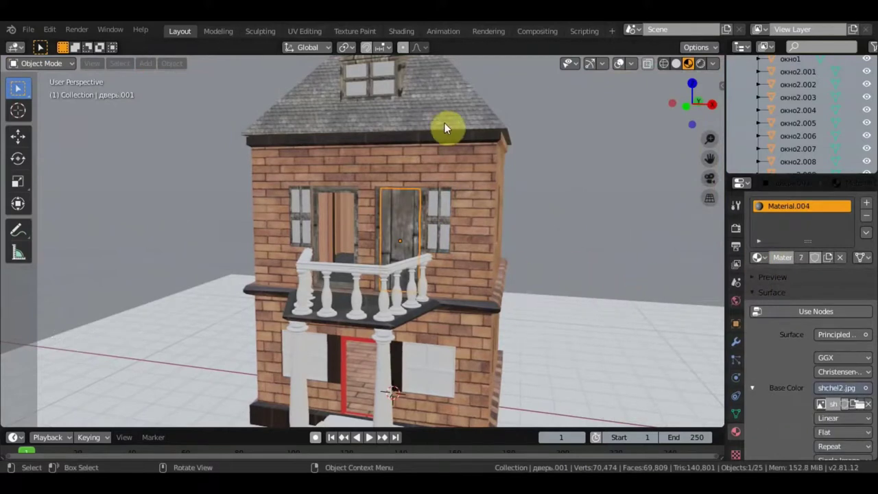
Scale the UV islands of balcony door дверь.001 so the wood planks fit, then go back to Layout
scroll("up", 3)
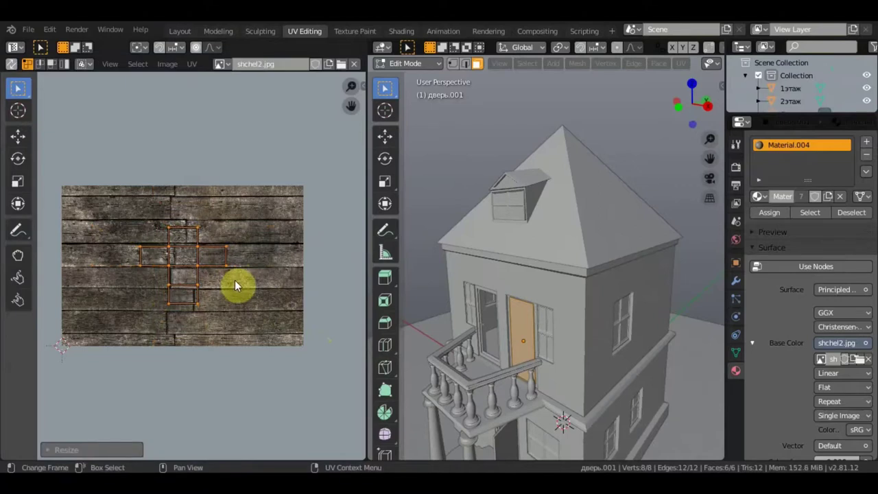
left_click(304, 107)
scroll("up", 3)
scroll("down", 3)
scroll("down", 3)
scroll("up", 3)
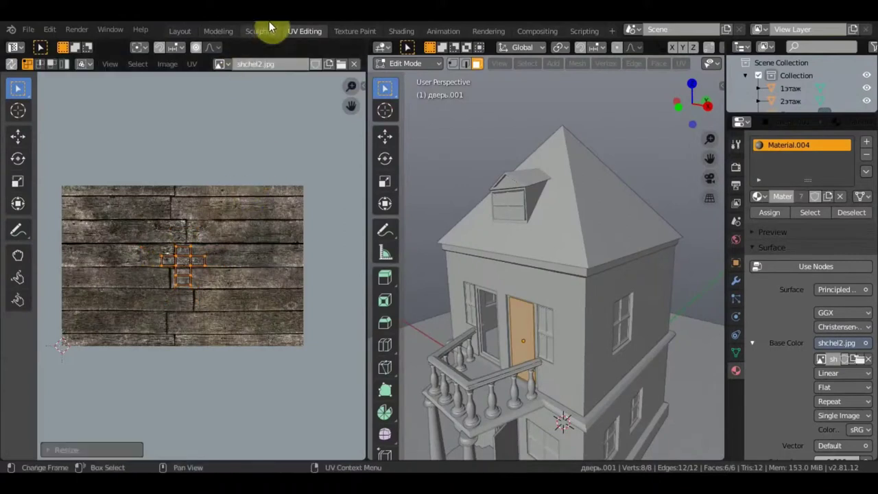
left_click(380, 155)
Orbit around the house to inspect the retextured balcony door
scroll("up", 3)
middle_click(466, 184)
scroll("down", 3)
scroll("down", 3)
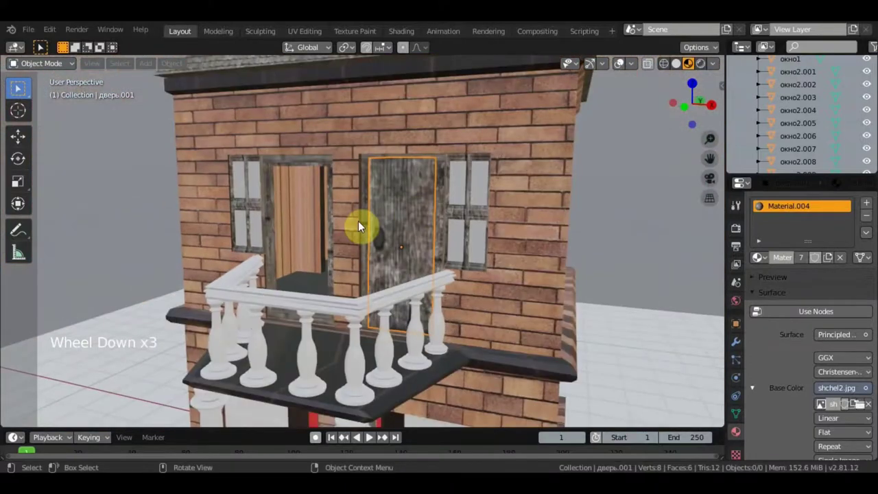
scroll("down", 3)
middle_click(347, 364)
scroll("down", 3)
Give the ground-floor door дверь Material.004 and shrink its UV mapping to fit the door
left_click(444, 360)
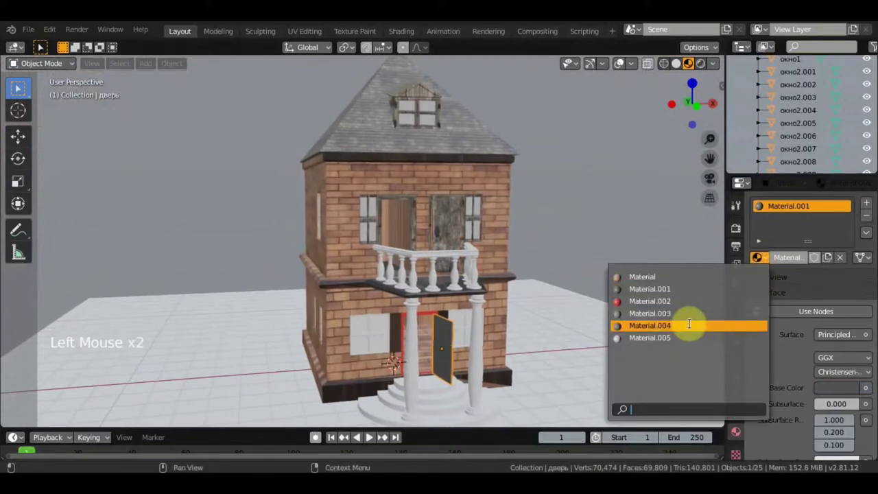
scroll("up", 3)
middle_click(528, 321)
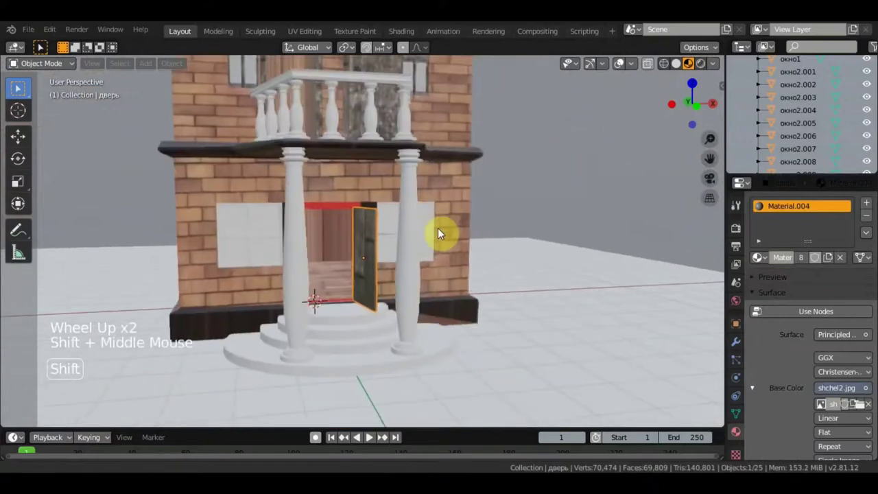
scroll("up", 3)
scroll("down", 3)
middle_click(433, 248)
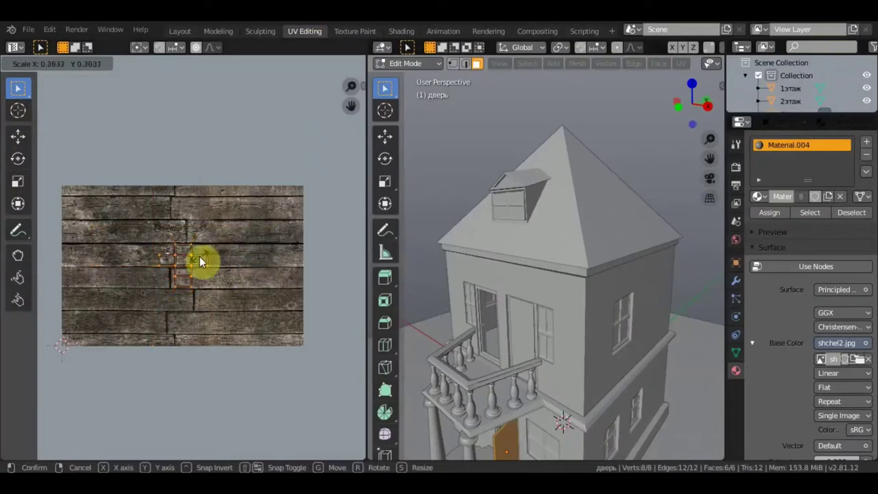
left_click(310, 150)
Orbit out to view the whole house with both doors textured
scroll("down", 3)
middle_click(334, 227)
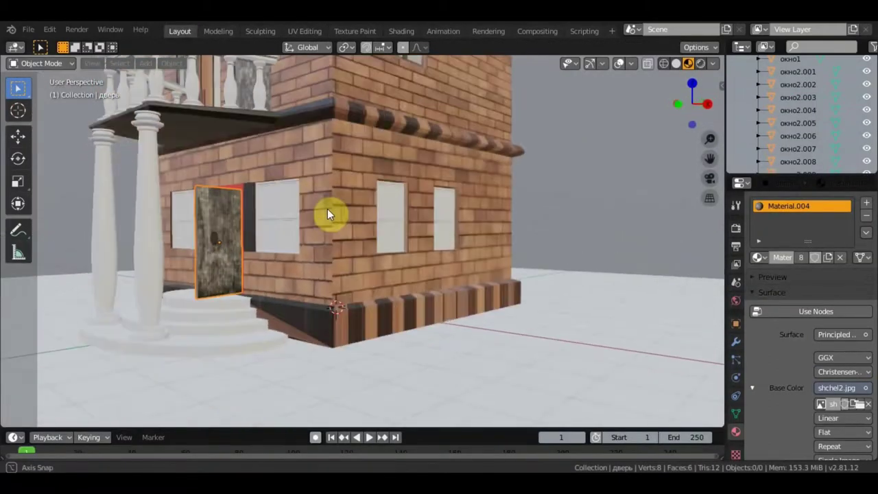
scroll("down", 3)
middle_click(363, 227)
middle_click(420, 310)
scroll("down", 3)
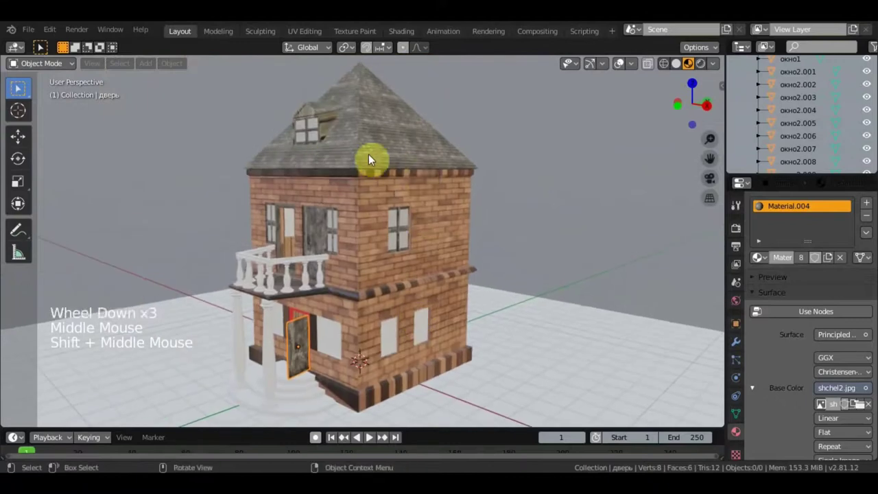
Select the second-floor walls 2этаж, enter Edit Mode and view the side in see-through wireframe
left_click(29, 33)
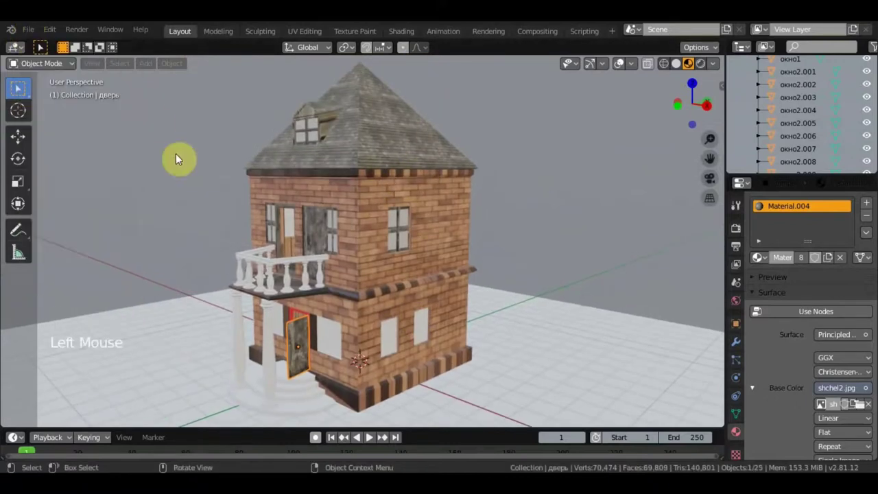
scroll("up", 3)
left_click(388, 199)
middle_click(372, 196)
left_click(55, 63)
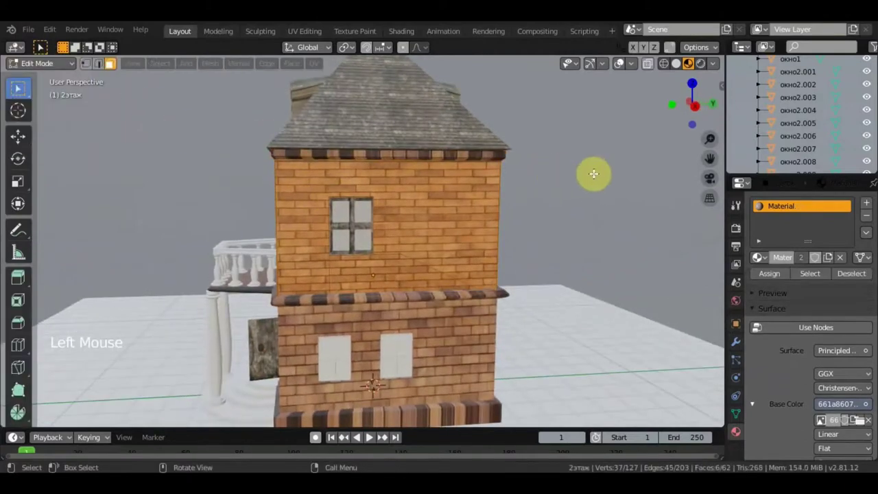
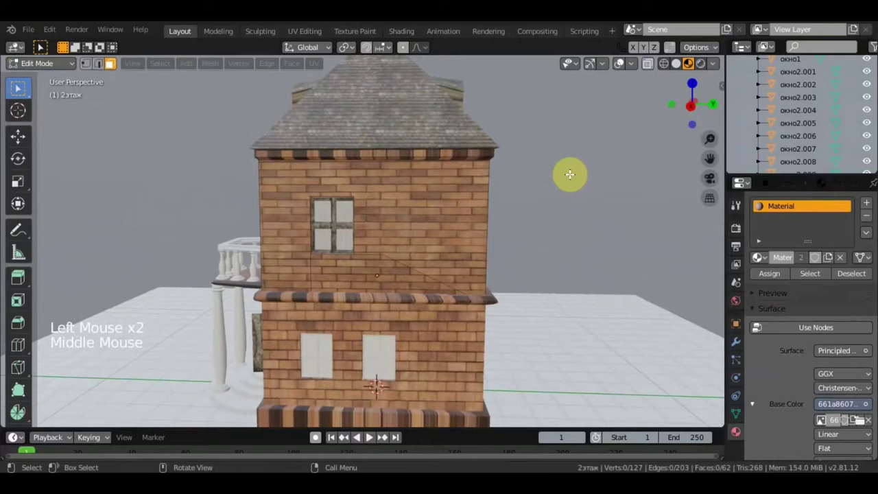
key("KP_1")
key("KP_3")
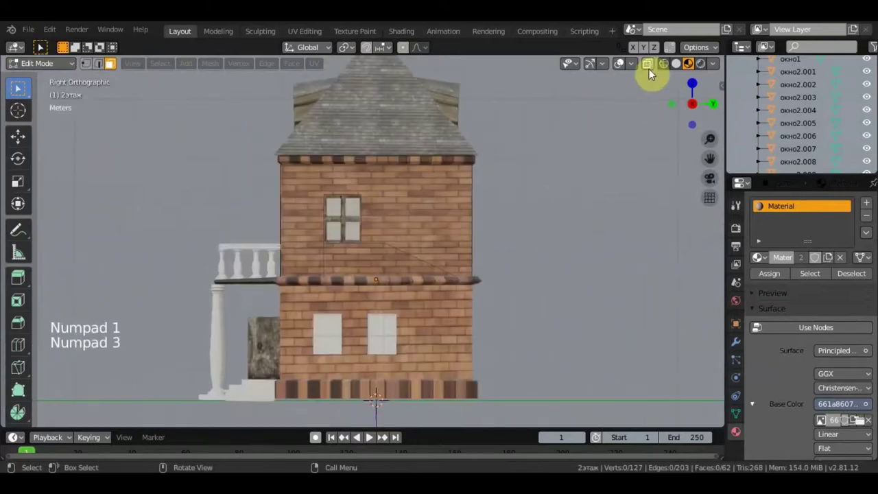
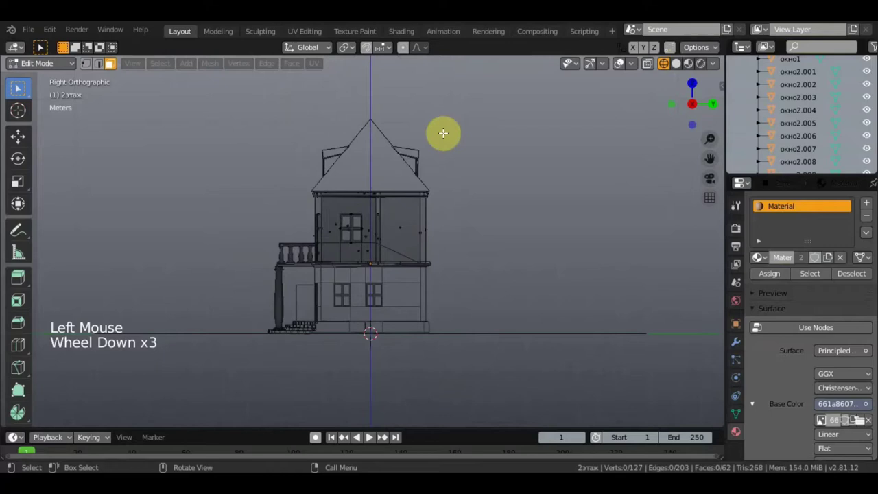
Box-select the trim band faces just under the roof and orbit to check the selection
key("b")
scroll("down", 3)
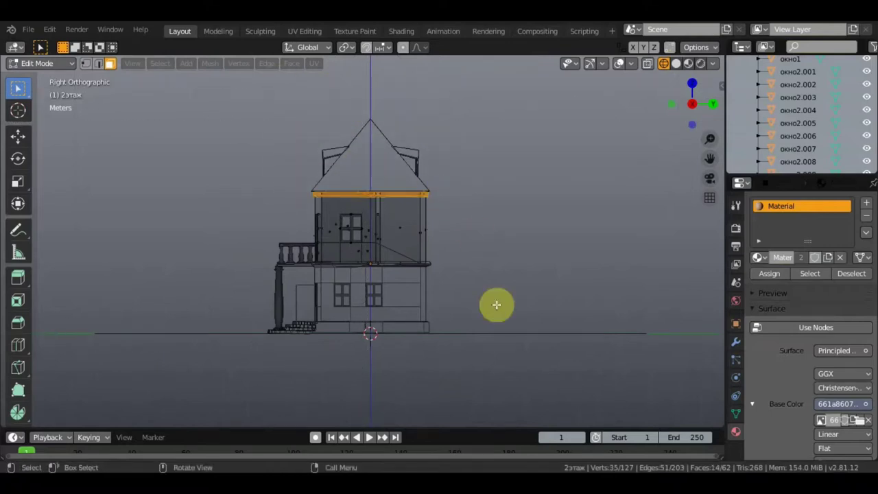
scroll("up", 3)
middle_click(547, 214)
scroll("up", 3)
Add a second material slot to the second-floor walls and browse existing materials for Material.005
left_click(691, 70)
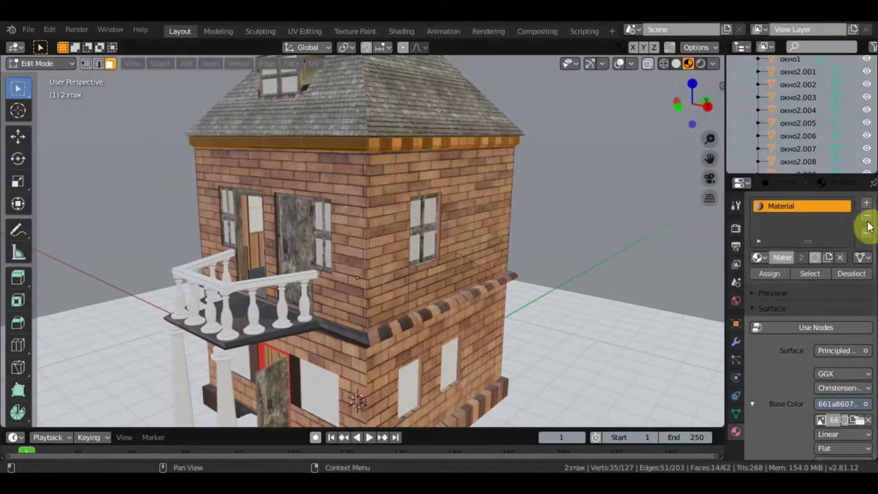
left_click(871, 218)
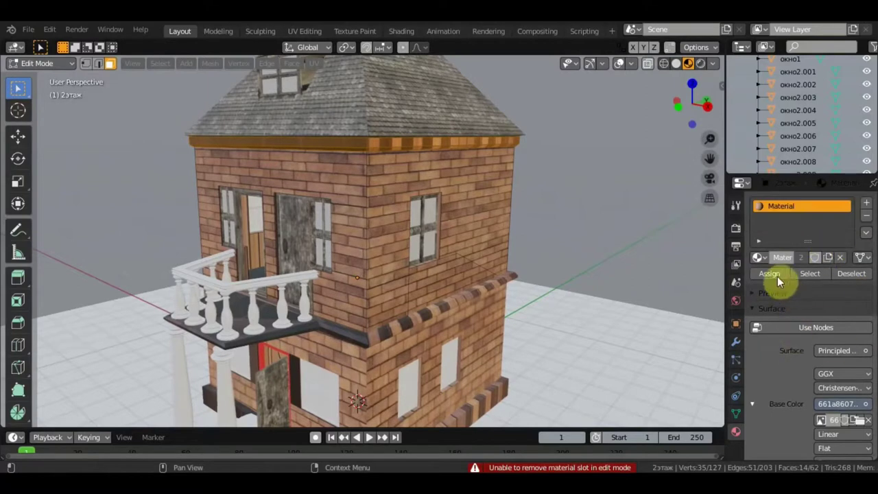
left_click(768, 261)
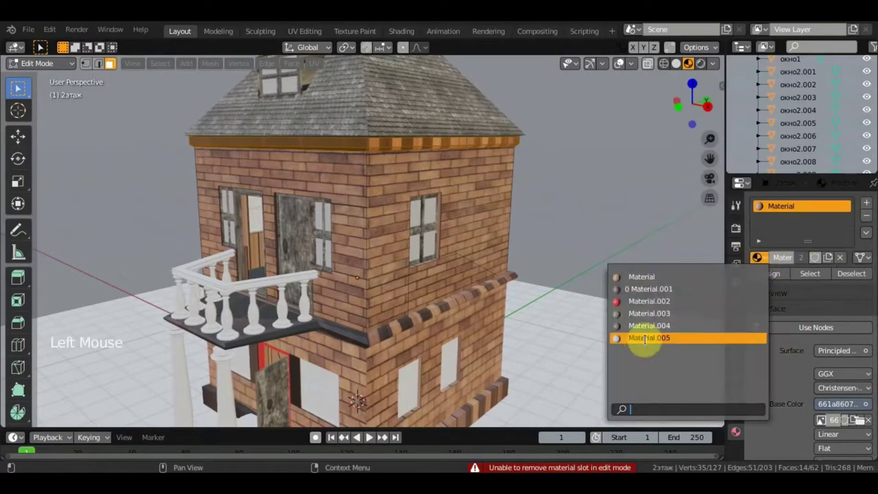
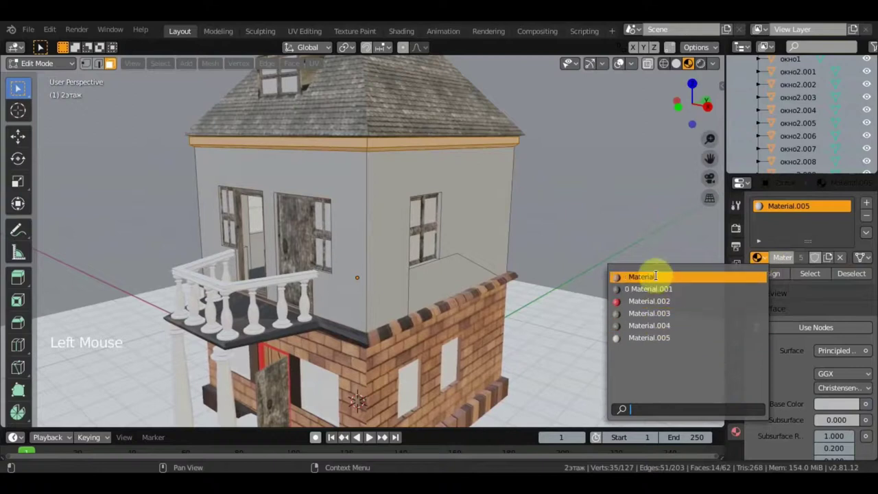
left_click(873, 211)
left_click(770, 289)
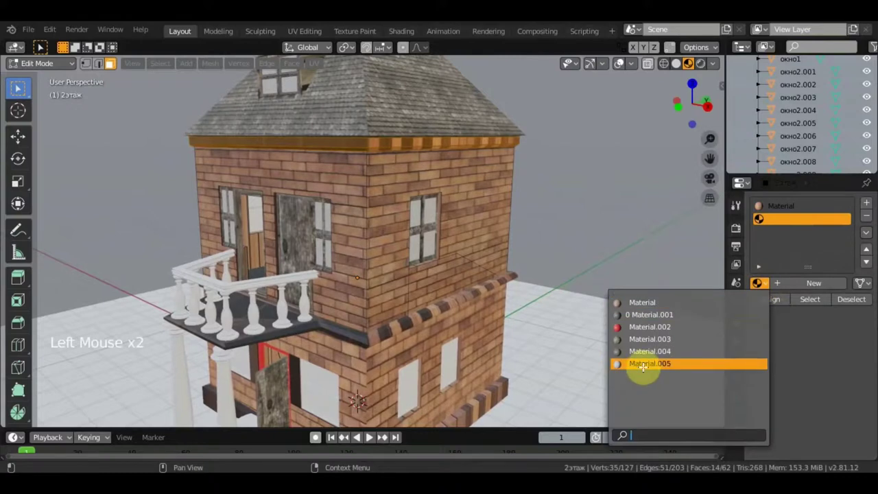
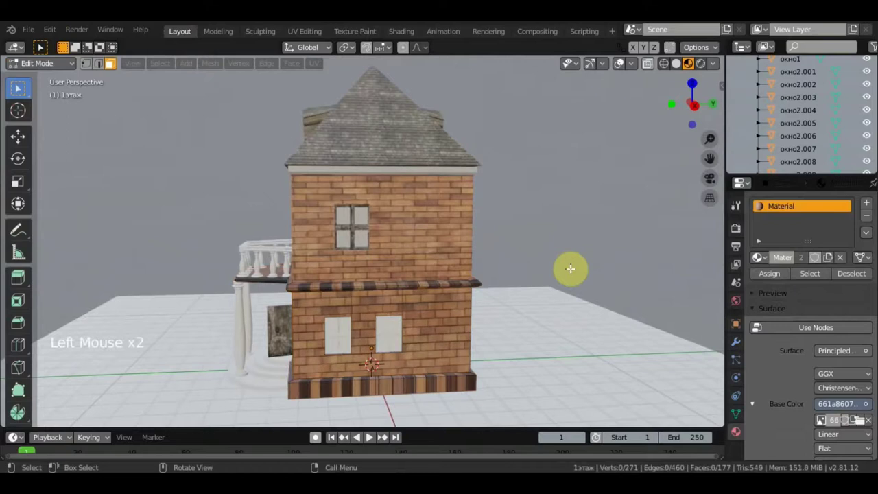
View the house from the side in wireframe to work on the window's second material
key("KP_3")
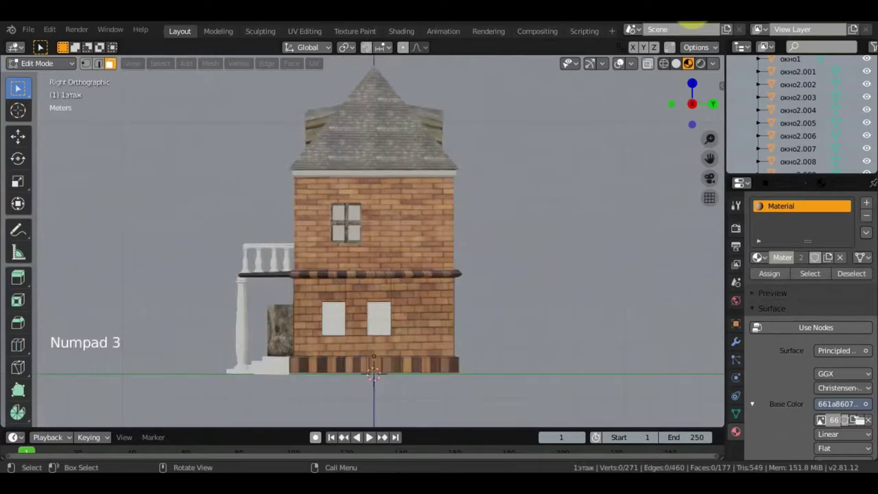
left_click(670, 63)
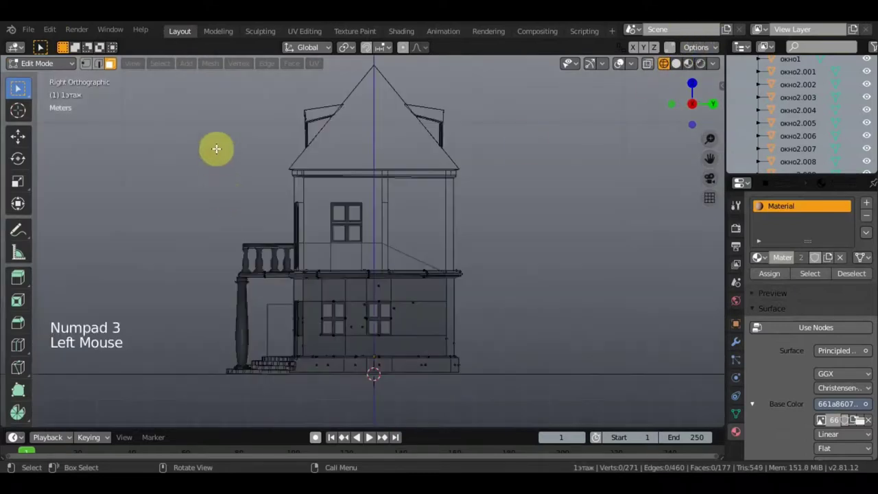
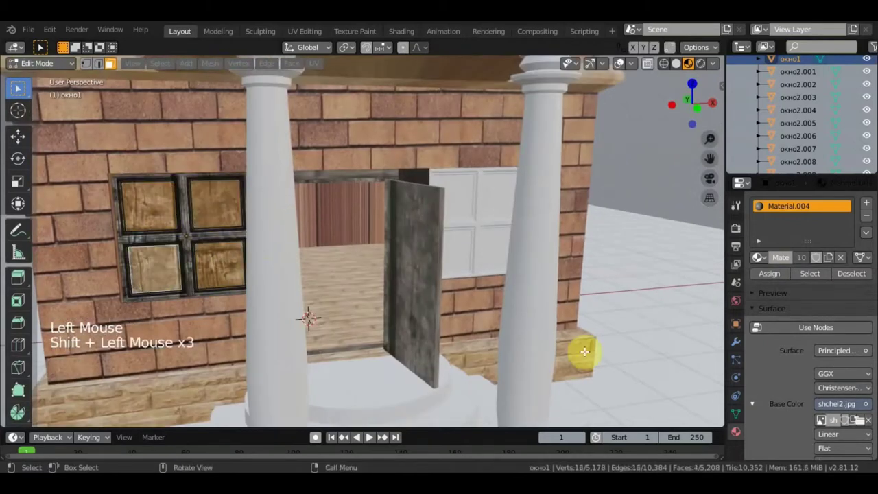
Remove the material slots from ground-floor window окно1, leaving it plain, and zoom out
left_click(867, 222)
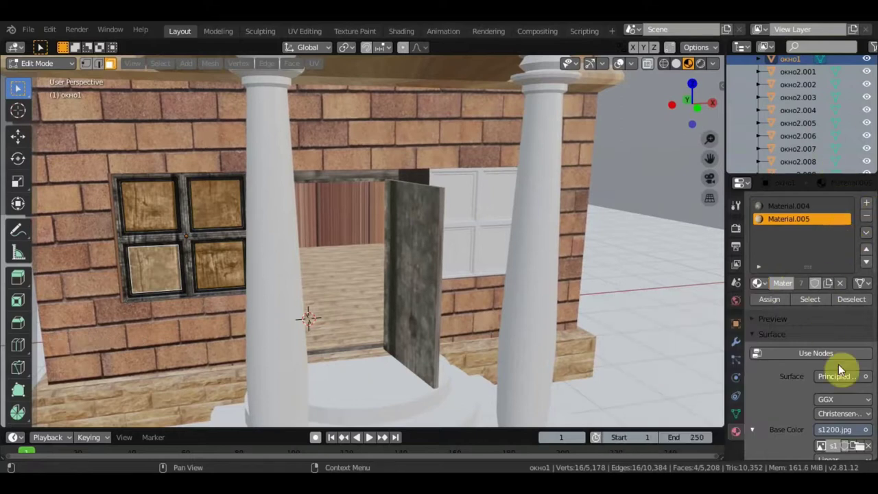
scroll("down", 3)
scroll("down", 3)
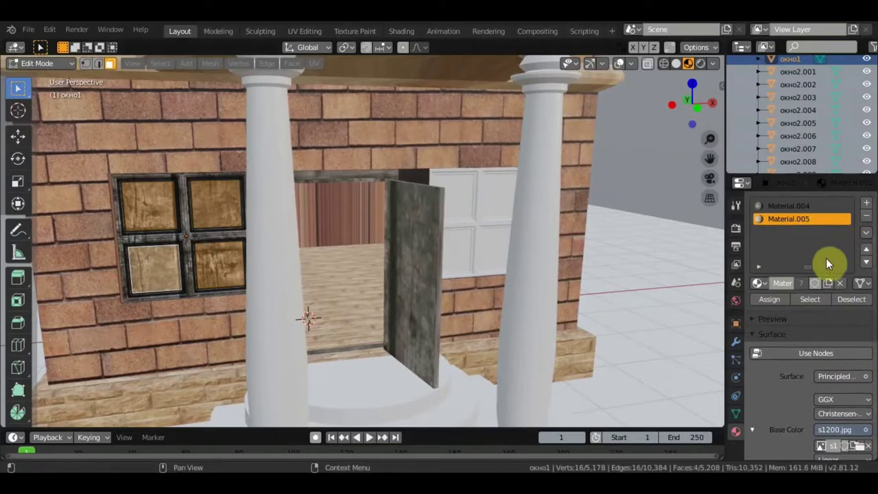
left_click(781, 209)
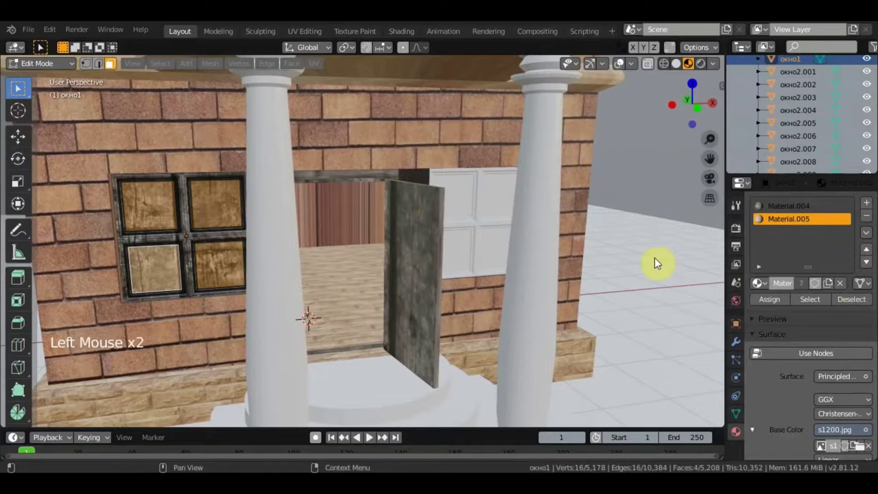
scroll("down", 3)
scroll("down", 3)
Remove the window's stone material slot, then undo to restore Material.004 with shchel2.jpg
left_click(55, 67)
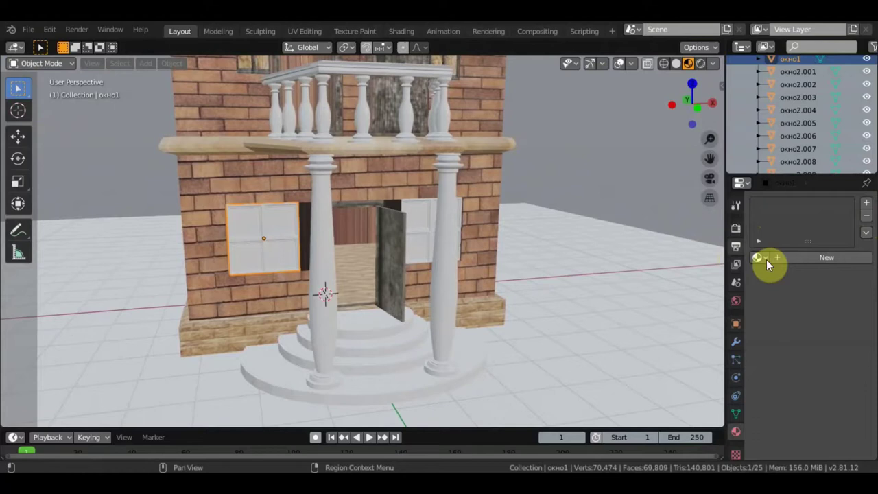
left_click(771, 258)
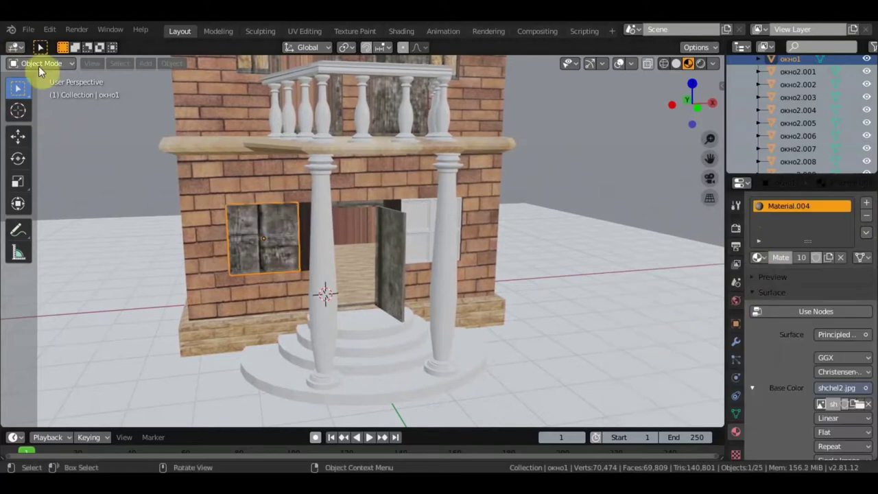
Switch the window окно1 into Edit Mode from the interaction mode menu
left_click(60, 79)
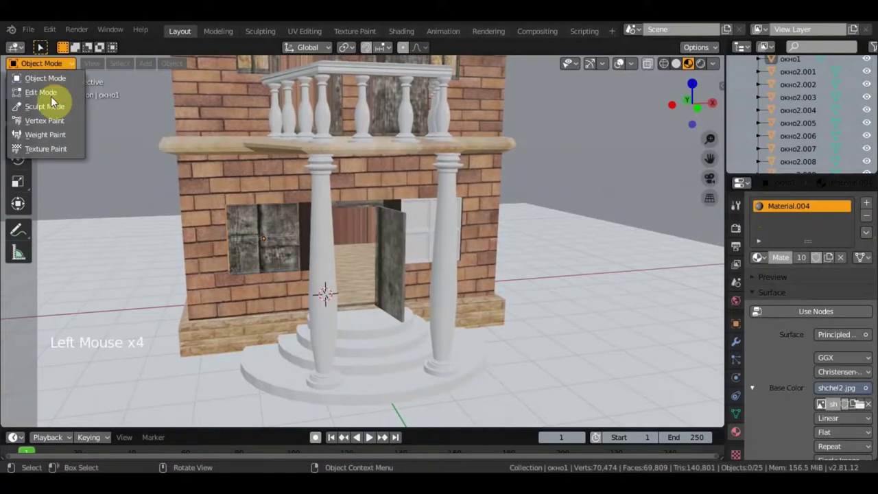
scroll("up", 3)
scroll("down", 3)
scroll("down", 3)
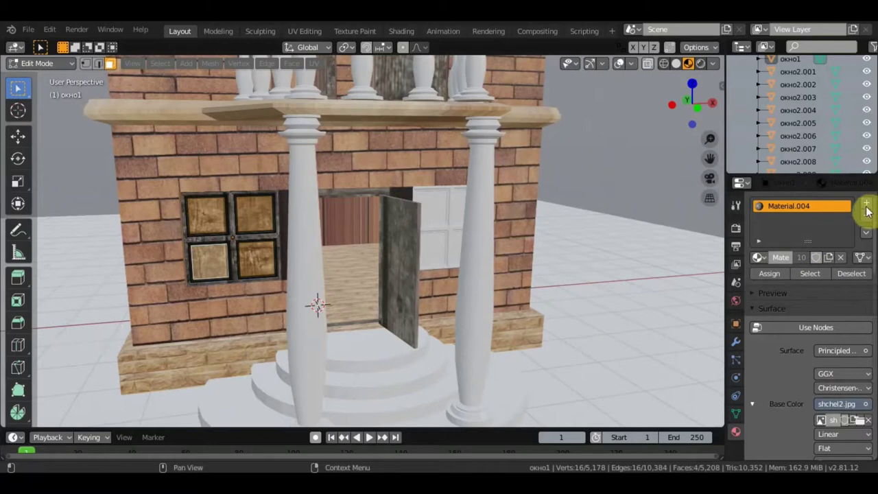
Add a second material slot to the window and create plain white Material.006 in it
left_click(873, 210)
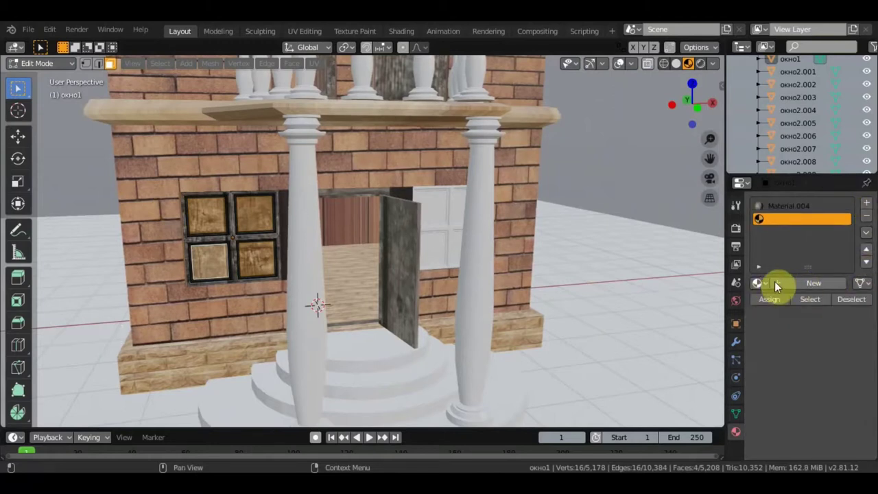
left_click(772, 288)
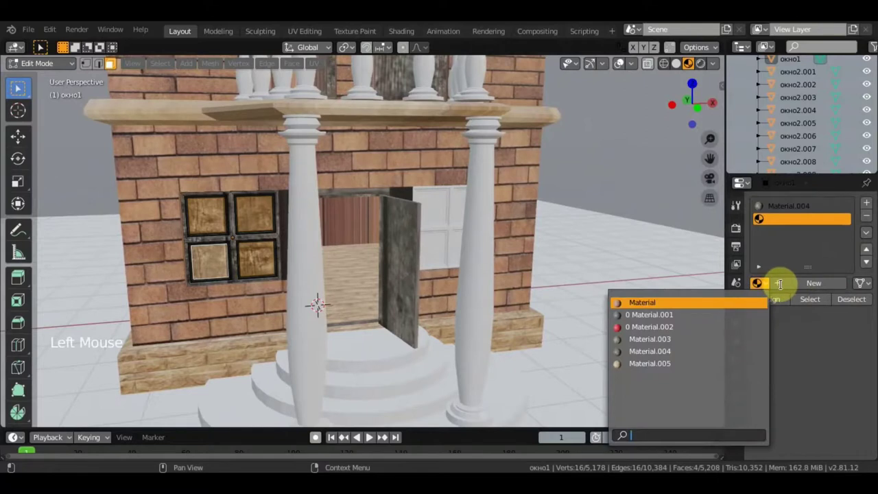
left_click(809, 284)
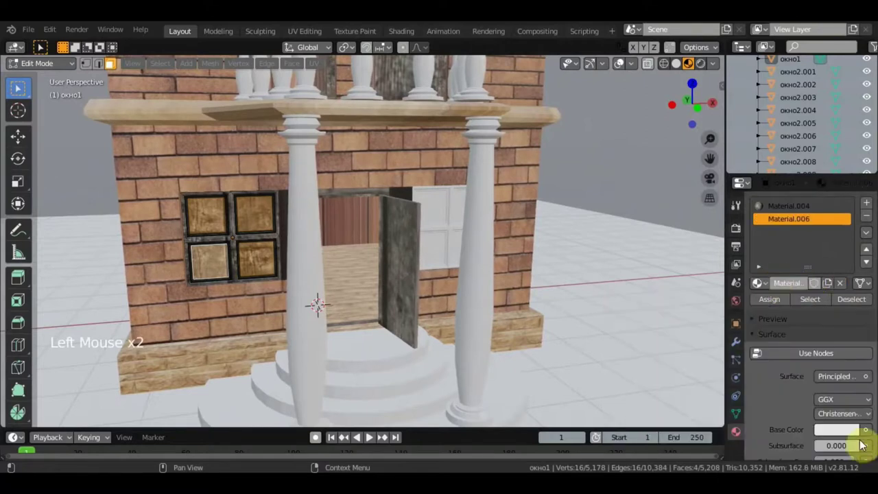
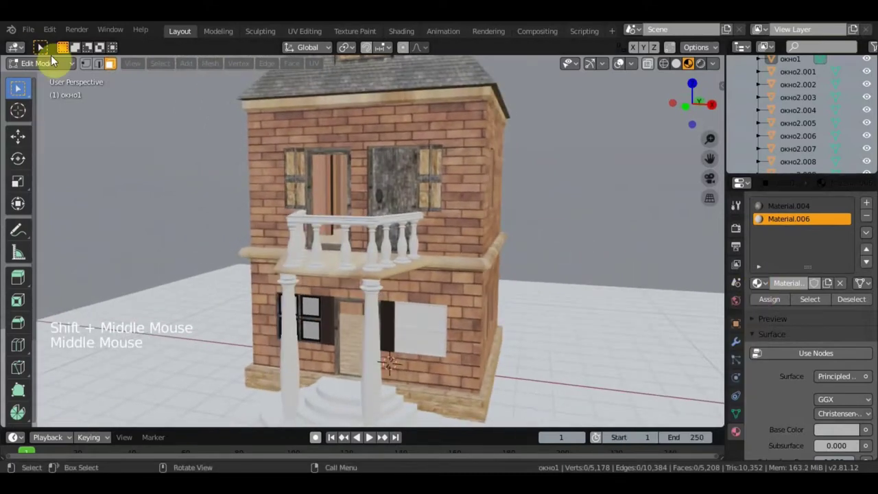
Leave Edit Mode and select the lower front window object окно2
left_click(45, 65)
middle_click(335, 320)
left_click(412, 335)
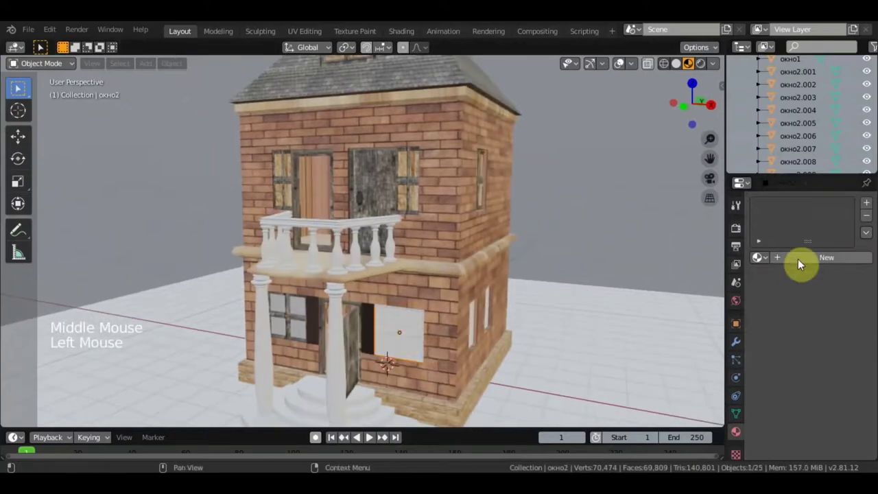
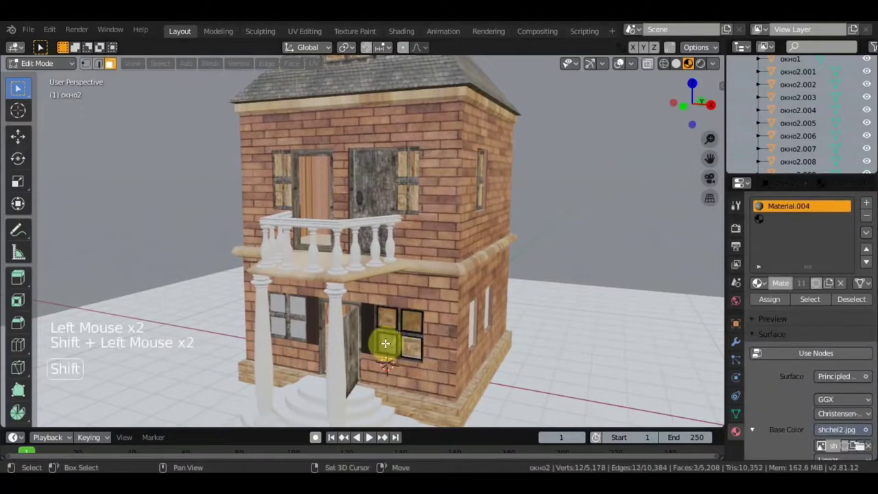
Add a second material slot to окно2 and bring up the existing materials list
left_click(763, 290)
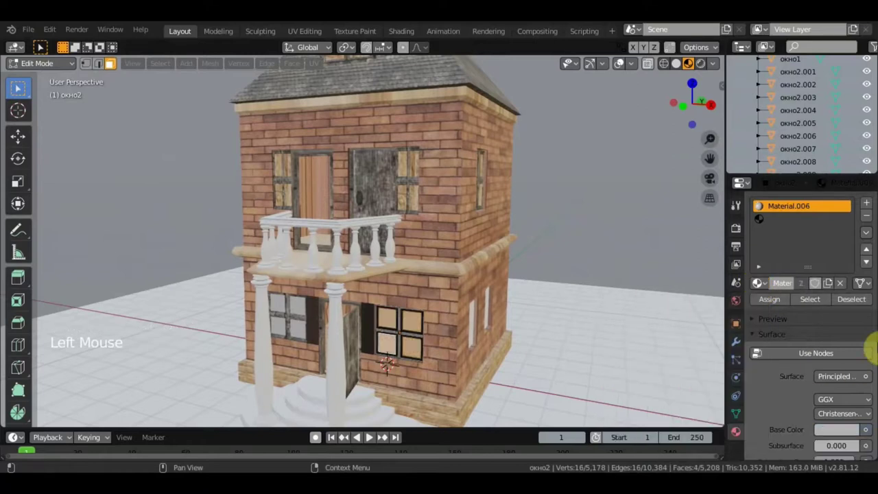
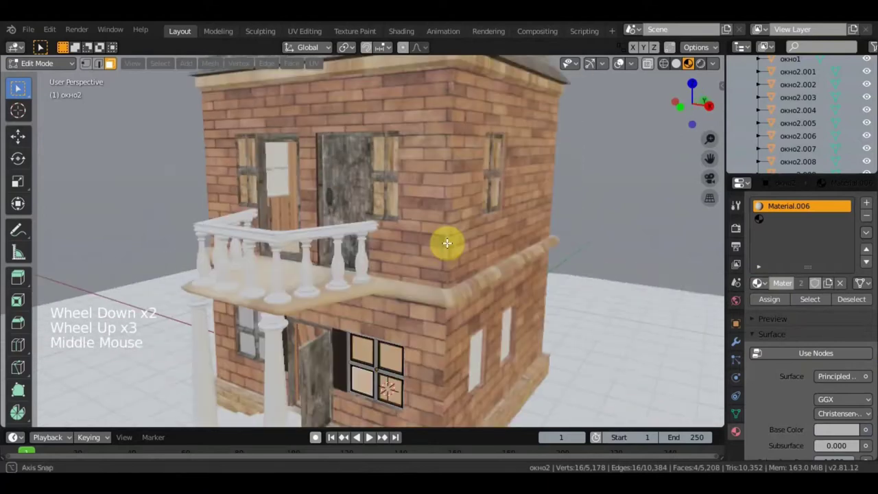
scroll("down", 3)
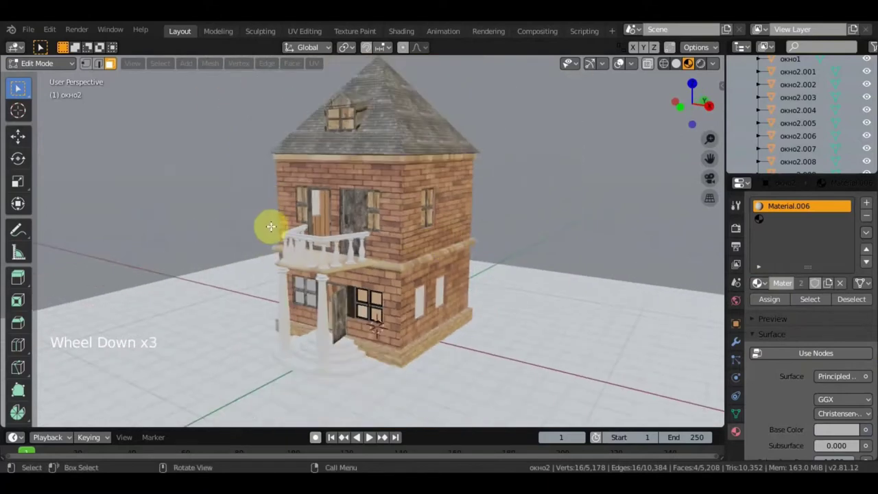
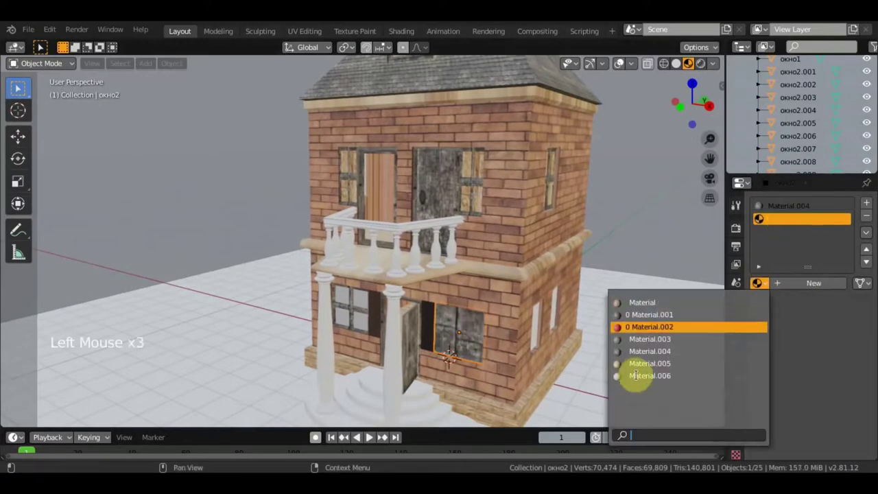
Fill окно2's slot with Material.006, assign it to the panes and return to Object Mode
left_click(653, 380)
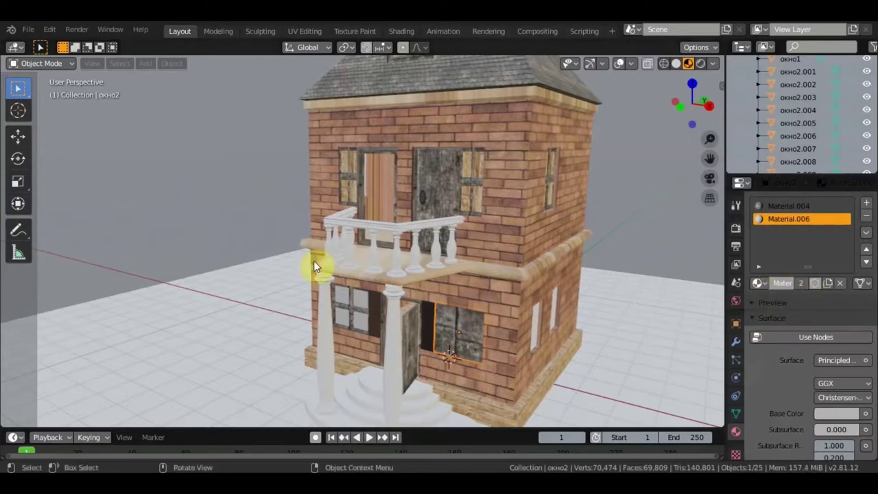
left_click(45, 65)
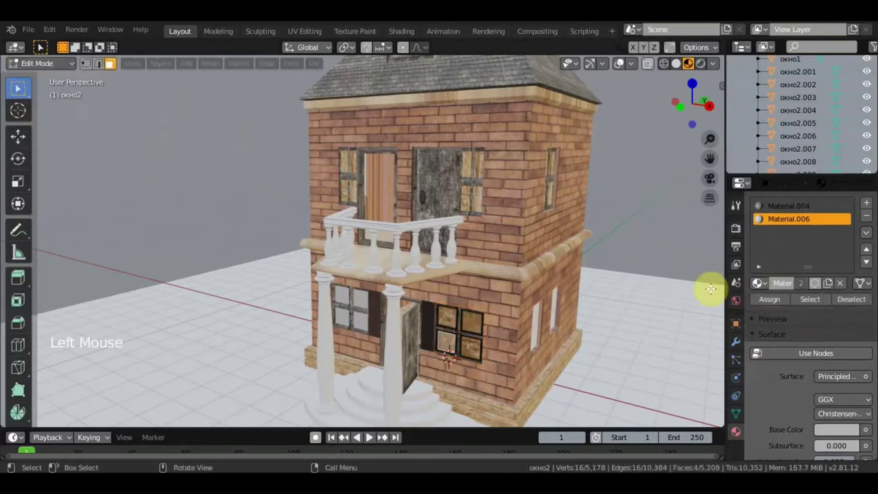
left_click(768, 306)
left_click(32, 65)
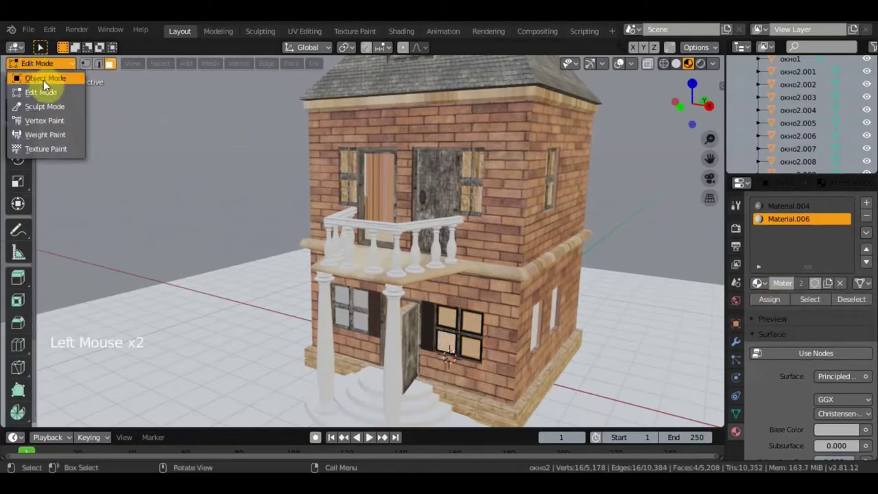
Orbit to the front of the house and select the round front steps ступени
middle_click(447, 226)
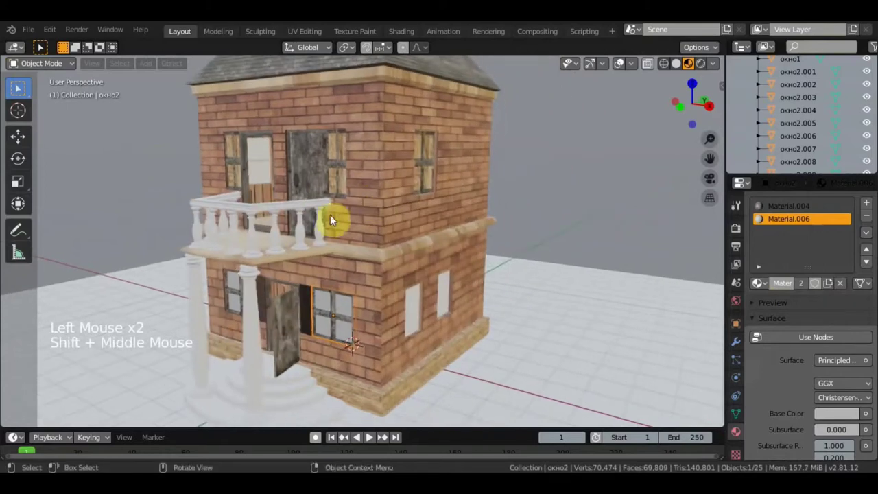
middle_click(380, 213)
middle_click(374, 297)
left_click(340, 339)
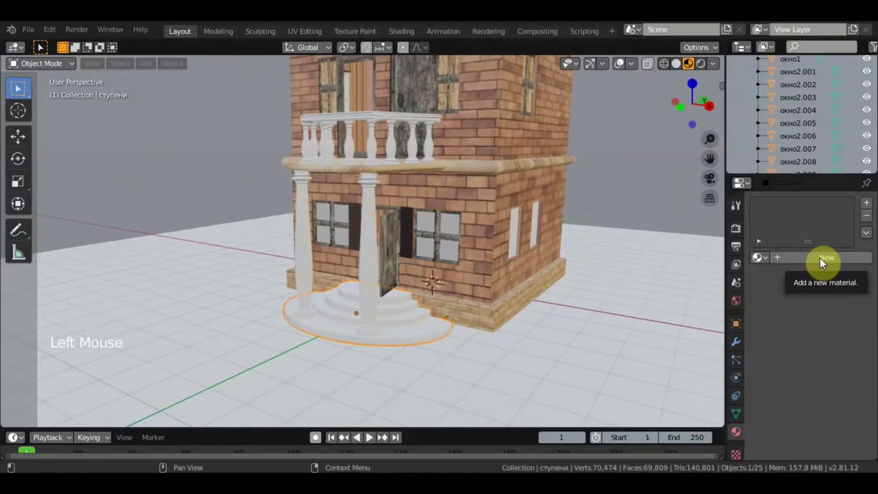
Create Material.007 for the steps with the grey stone jpg as its Base Color image texture
left_click(826, 265)
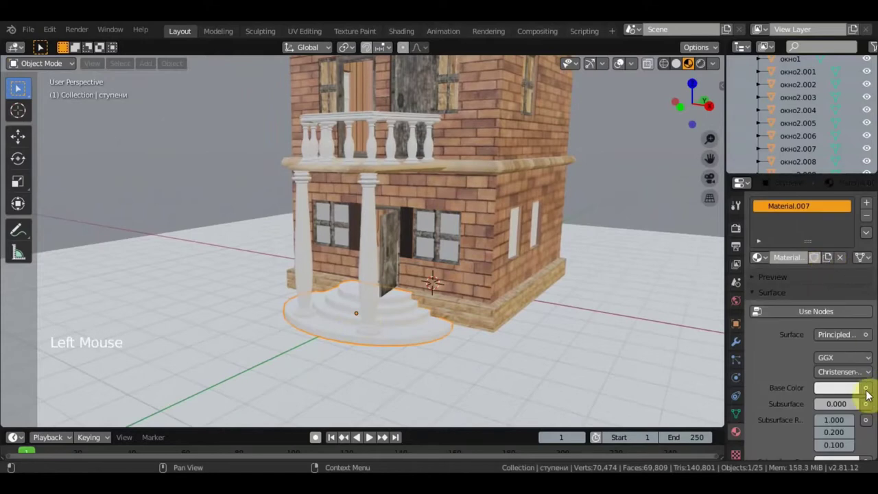
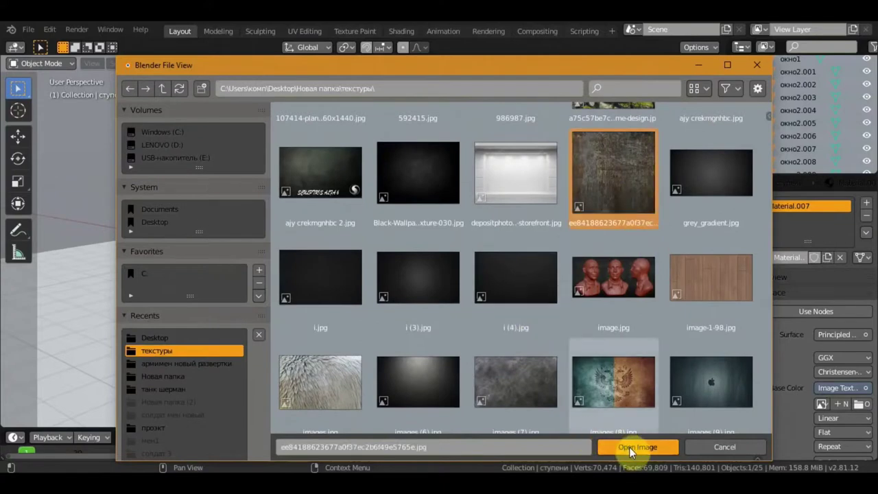
scroll("up", 3)
middle_click(509, 255)
scroll("up", 3)
middle_click(511, 248)
scroll("down", 3)
middle_click(504, 268)
scroll("down", 3)
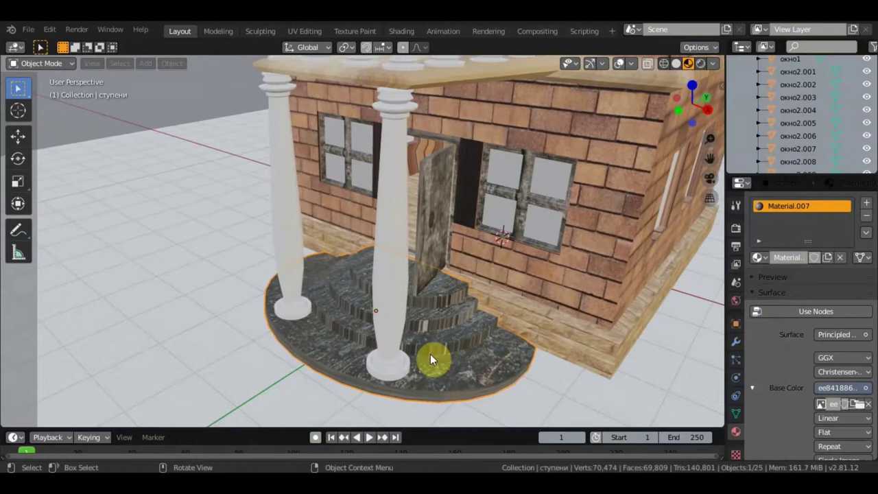
Orbit close around the front steps to inspect the stone texture
middle_click(481, 352)
scroll("up", 3)
middle_click(457, 303)
scroll("down", 3)
middle_click(406, 328)
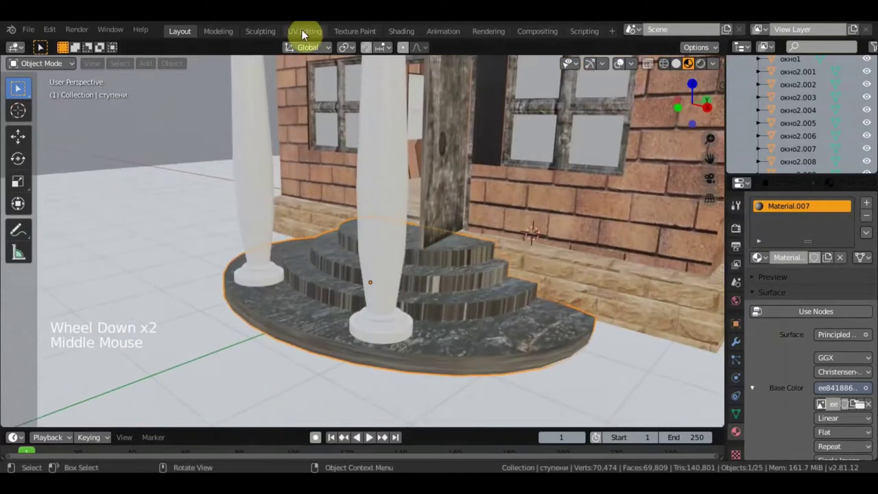
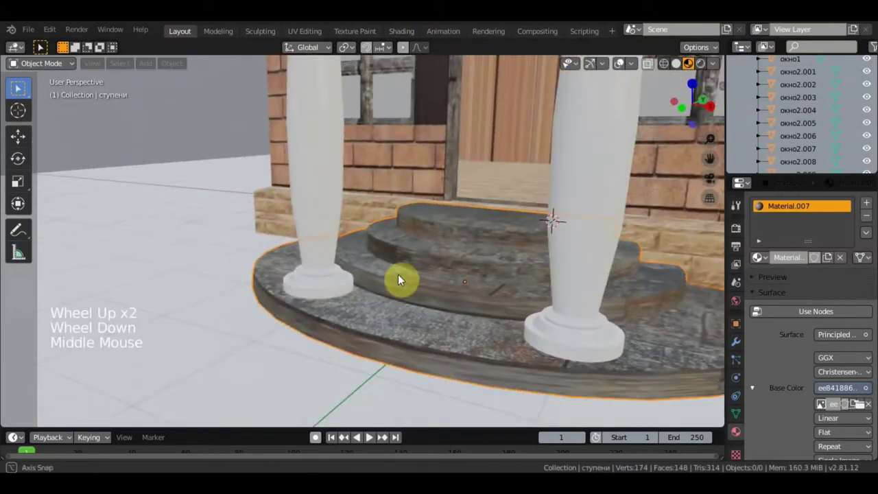
Bring up the steps' UV layout over the stone image in the UV Editing workspace
middle_click(372, 290)
middle_click(380, 275)
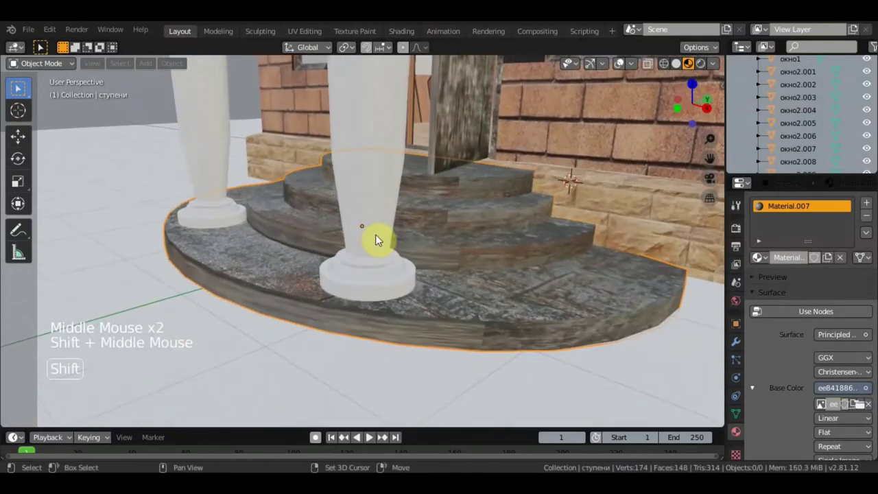
middle_click(392, 253)
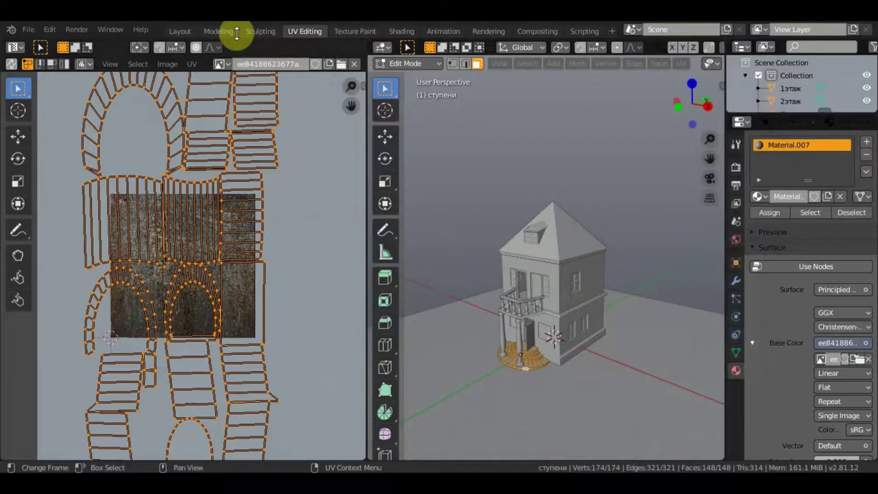
Return to the Layout workspace and orbit along the edge of the stone steps
left_click(223, 55)
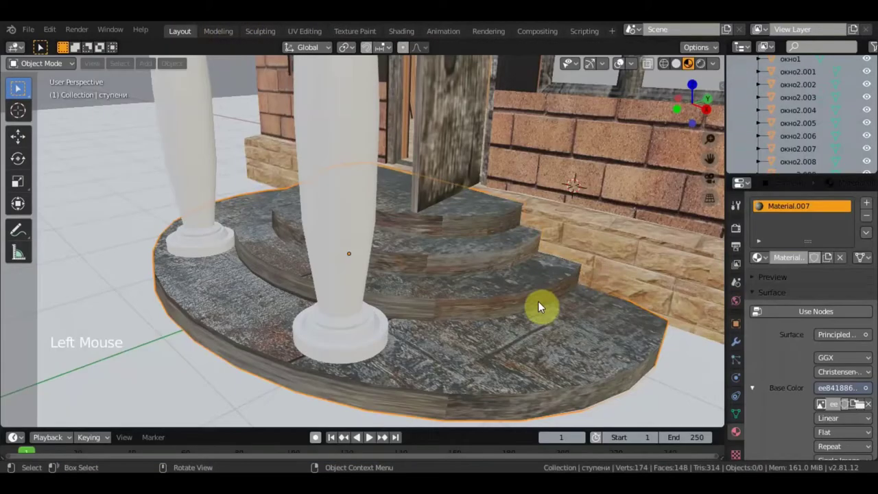
scroll("up", 3)
middle_click(592, 311)
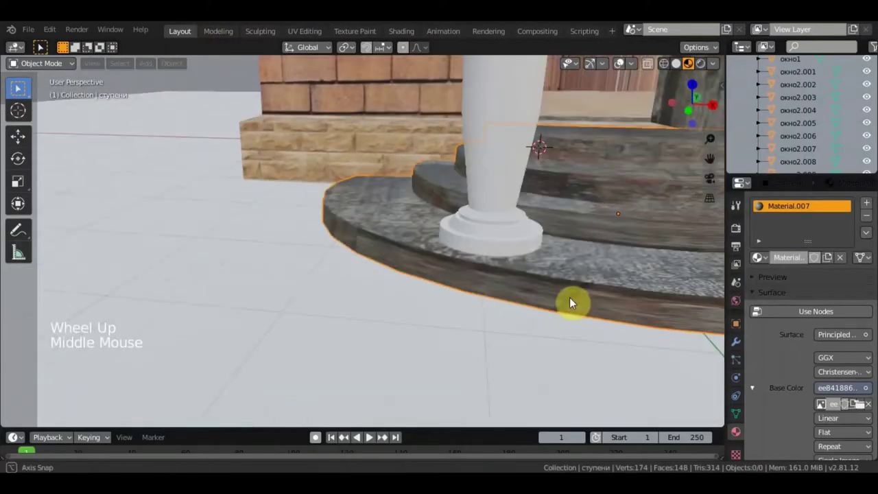
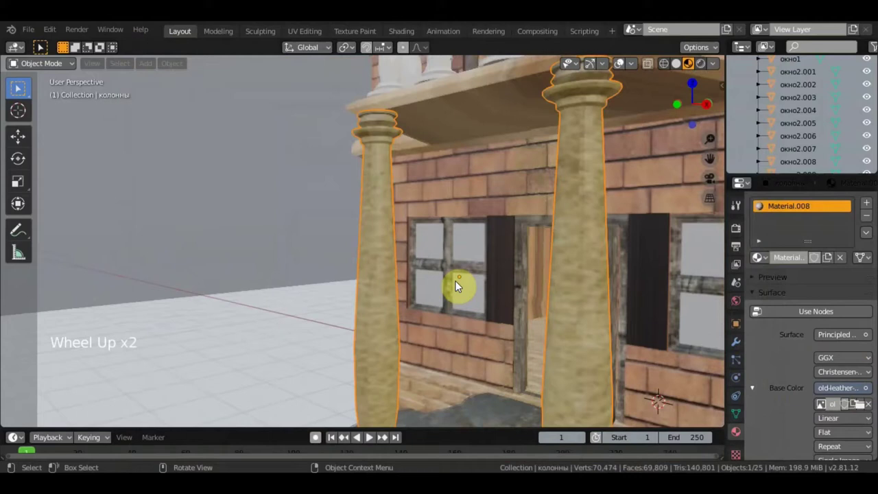
Orbit to the balcony and select the balcony balusters to review their material
middle_click(432, 287)
scroll("up", 3)
middle_click(443, 284)
scroll("down", 3)
scroll("down", 3)
scroll("up", 3)
left_click(382, 194)
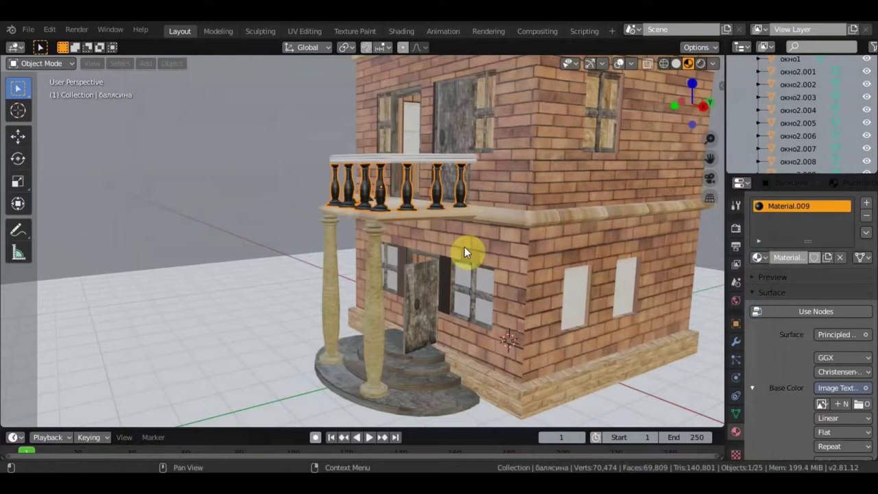
scroll("up", 3)
scroll("down", 3)
scroll("down", 3)
scroll("up", 3)
Select the balcony railing top and check its material in Material Properties
middle_click(461, 211)
scroll("up", 3)
middle_click(481, 244)
scroll("up", 3)
middle_click(532, 274)
left_click(551, 167)
left_click(771, 262)
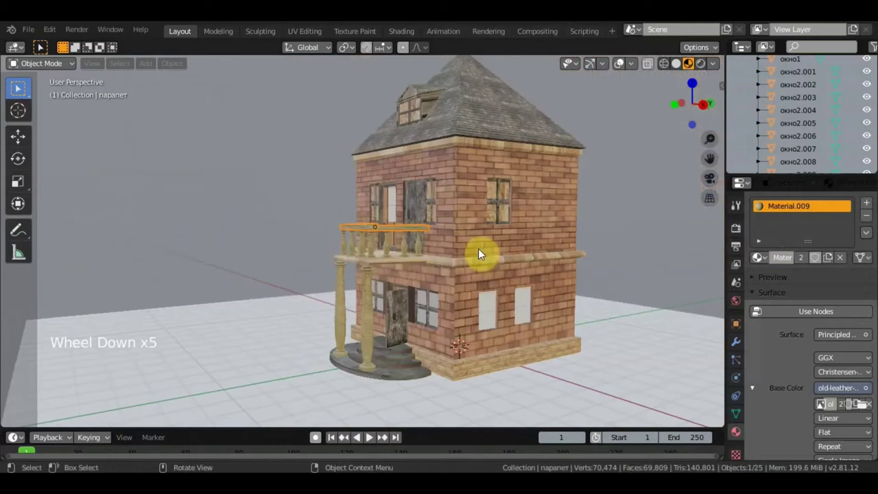
middle_click(524, 254)
scroll("down", 3)
scroll("up", 3)
middle_click(534, 256)
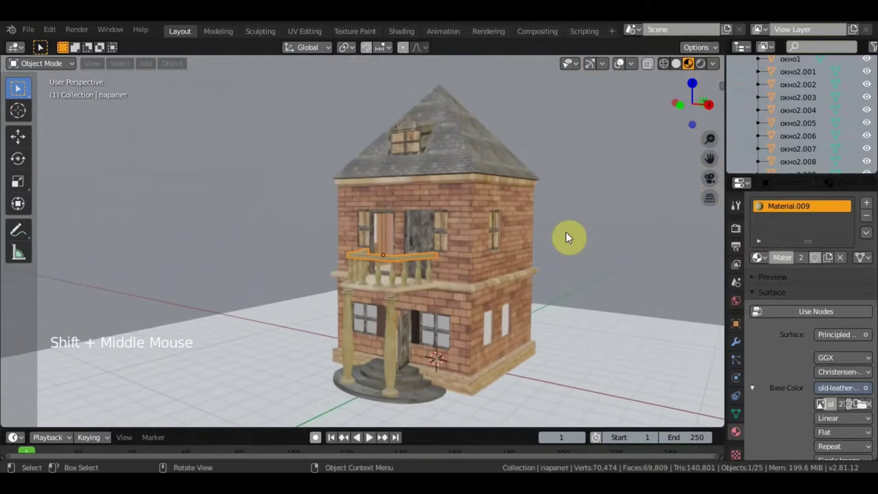
left_click(602, 194)
Select the roof dormer window, then the narrow and next upper-floor windows in turn
middle_click(602, 199)
scroll("up", 3)
middle_click(537, 261)
middle_click(548, 262)
left_click(416, 221)
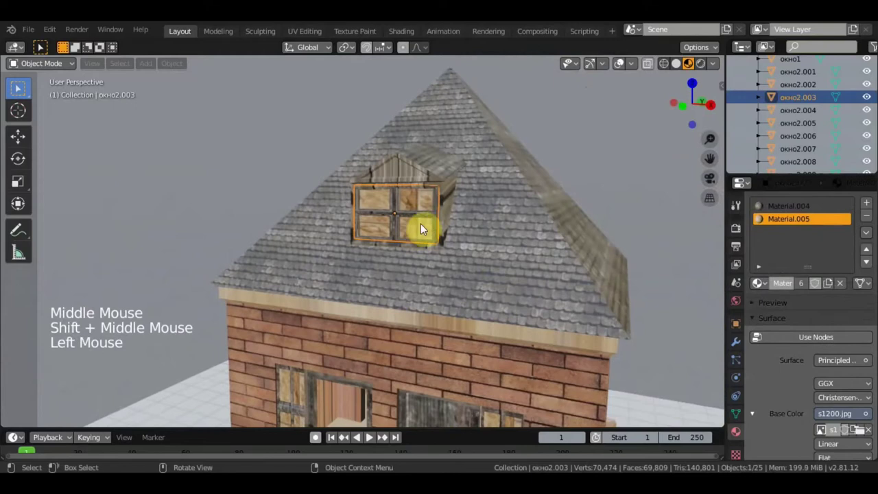
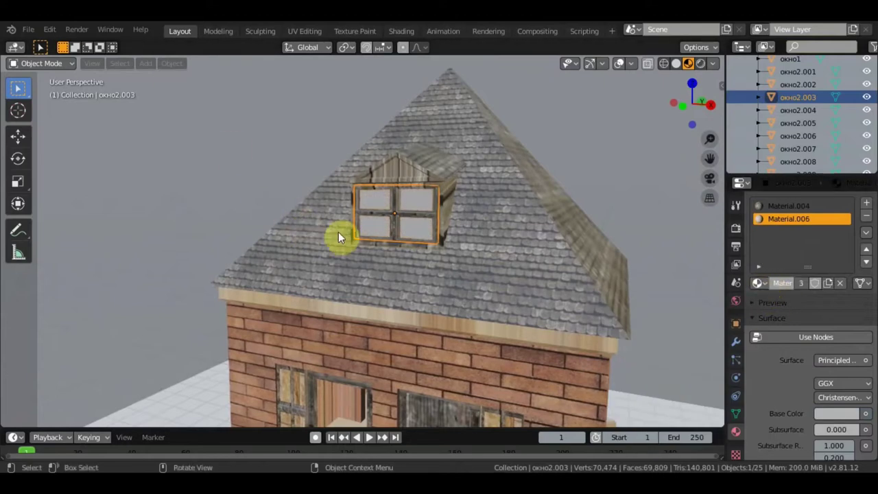
scroll("down", 3)
middle_click(572, 238)
scroll("up", 3)
left_click(382, 231)
scroll("up", 3)
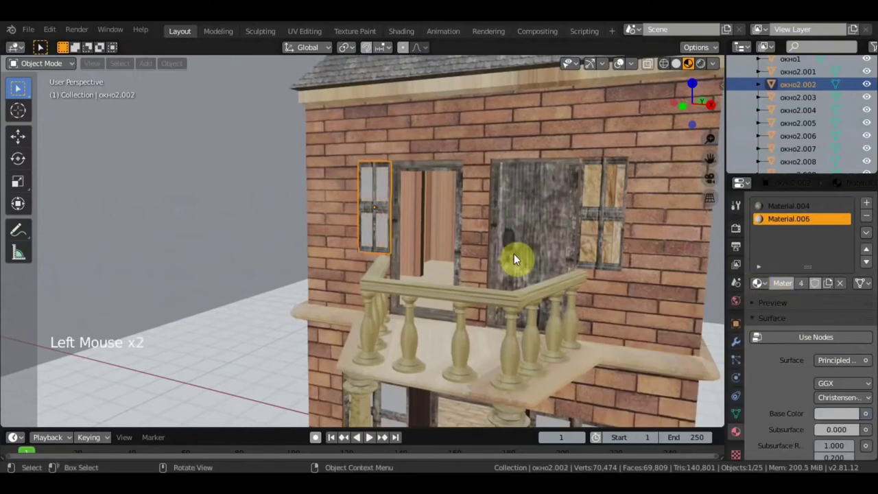
left_click(609, 225)
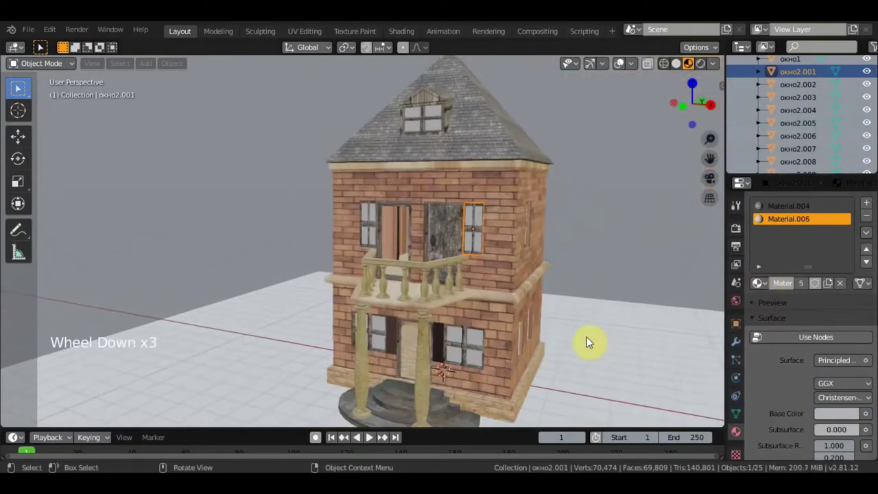
Set window окно2.004's slot to Material.006 from the existing materials list
middle_click(585, 341)
scroll("down", 3)
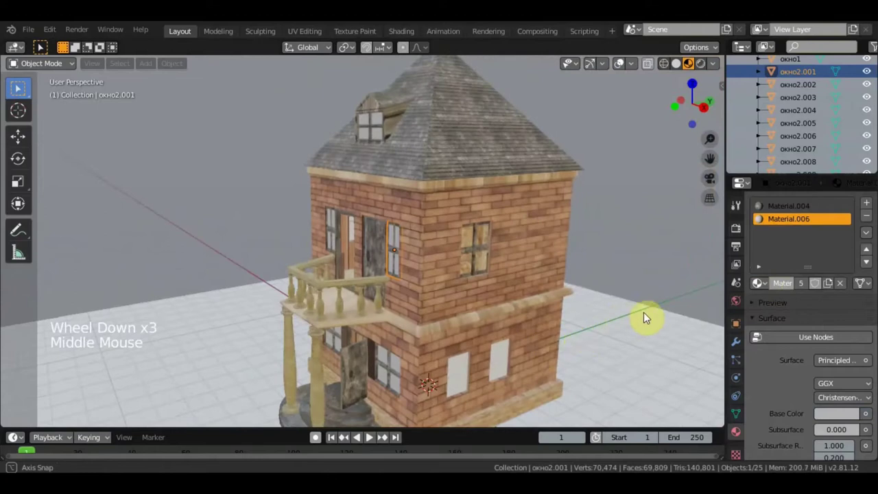
middle_click(505, 271)
left_click(504, 271)
scroll("up", 3)
scroll("up", 3)
middle_click(438, 253)
left_click(382, 218)
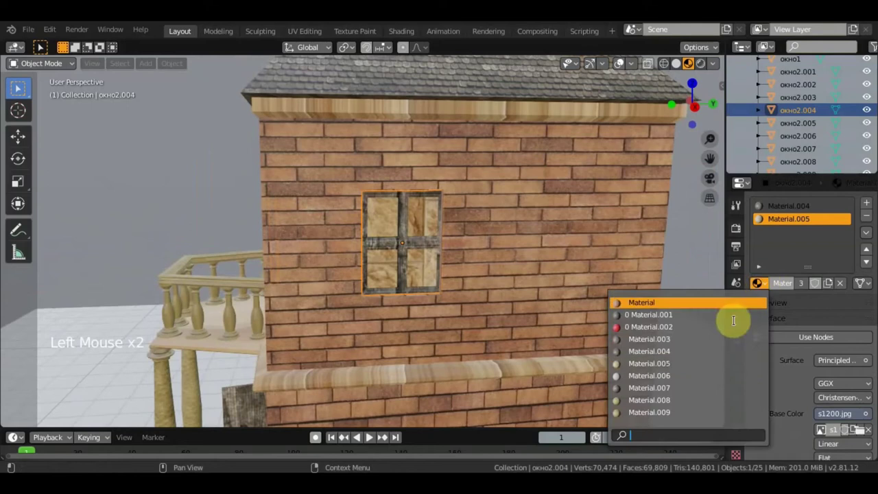
scroll("down", 3)
middle_click(528, 311)
scroll("down", 3)
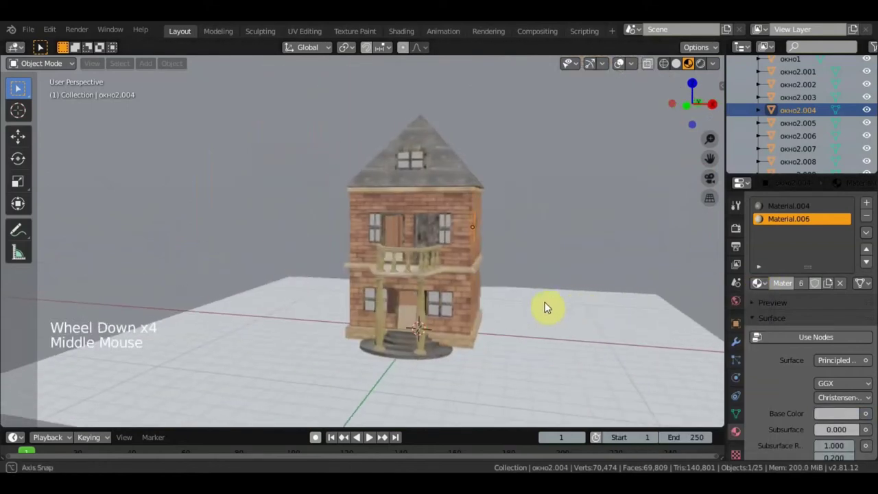
Give the ground plane земля Material.010 with a grass image texture and unwrap its UVs
scroll("up", 3)
middle_click(558, 294)
middle_click(576, 364)
left_click(605, 380)
scroll("down", 3)
middle_click(641, 373)
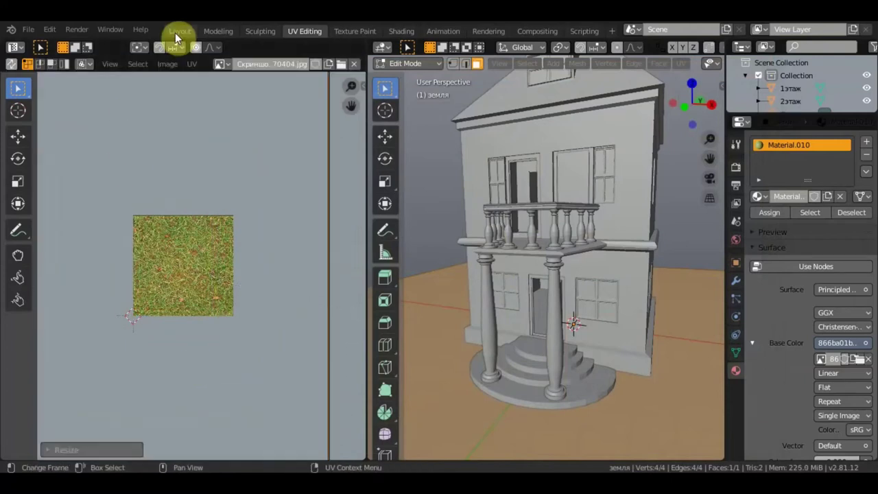
Return to the Layout workspace and switch viewport shading to Rendered
left_click(412, 200)
middle_click(513, 248)
middle_click(562, 209)
middle_click(561, 219)
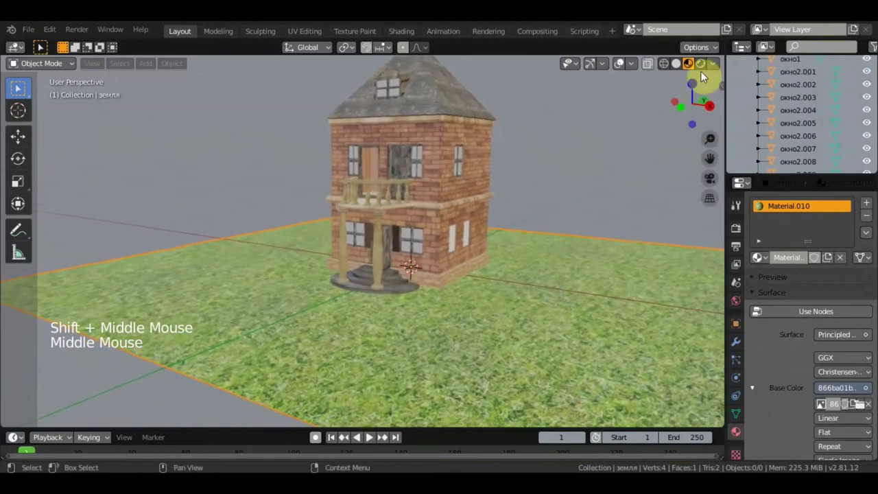
left_click(703, 72)
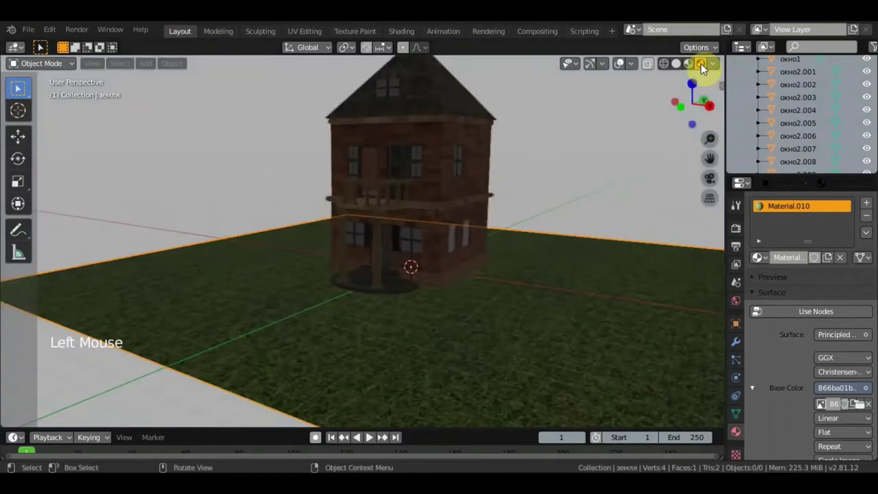
Adjust the rendered view of the lit scene, undoing an accidental grab move
scroll("up", 3)
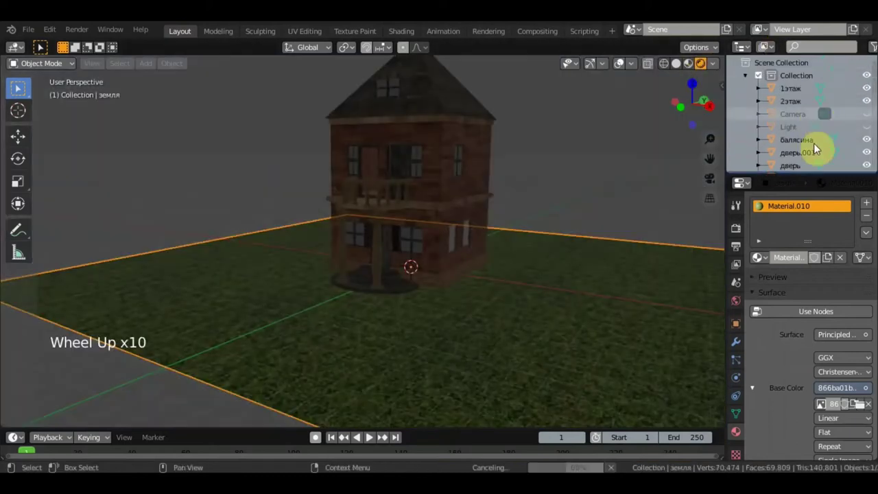
left_click(870, 129)
scroll("down", 3)
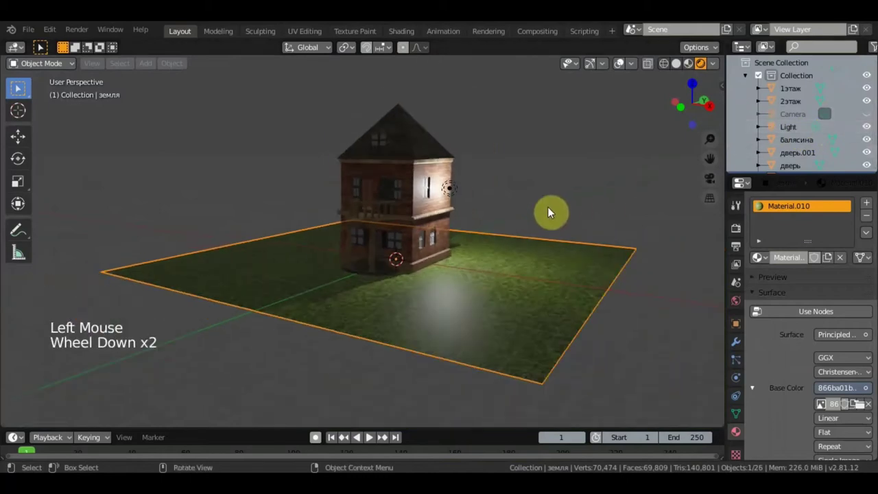
scroll("down", 3)
key("g")
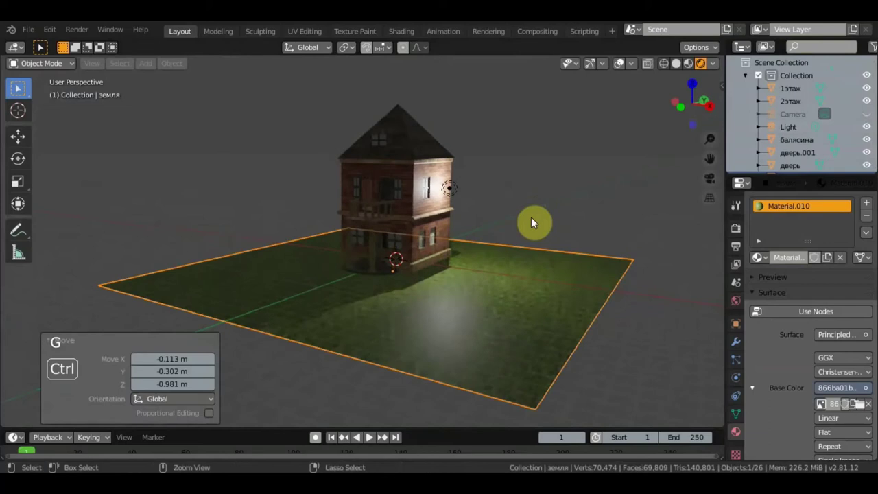
key("ctrl+z")
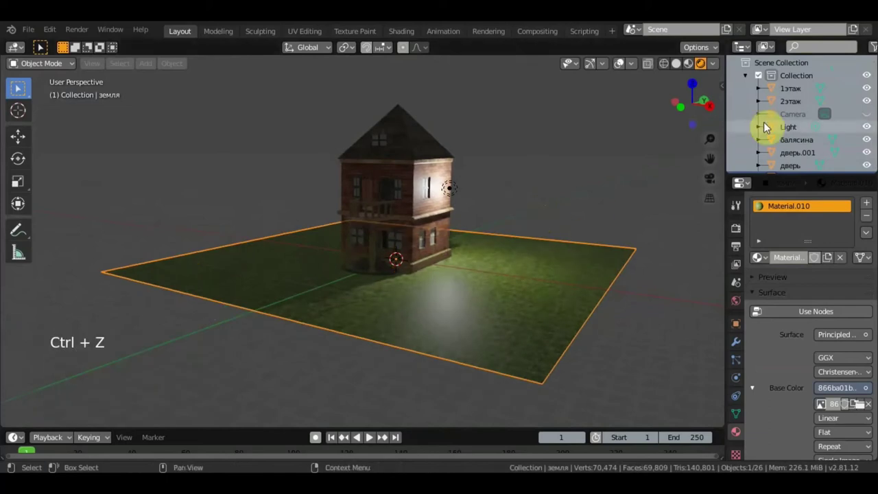
Change the scene's Light into a Sun lamp in Light properties
left_click(370, 436)
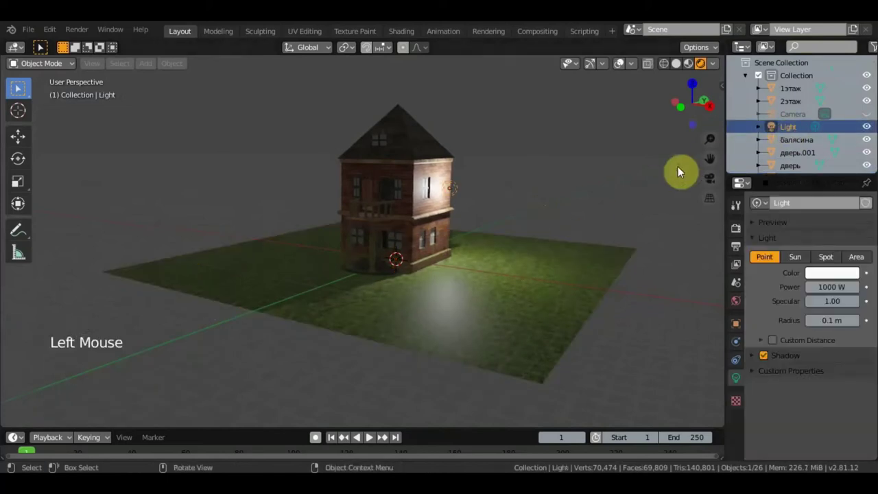
left_click(814, 270)
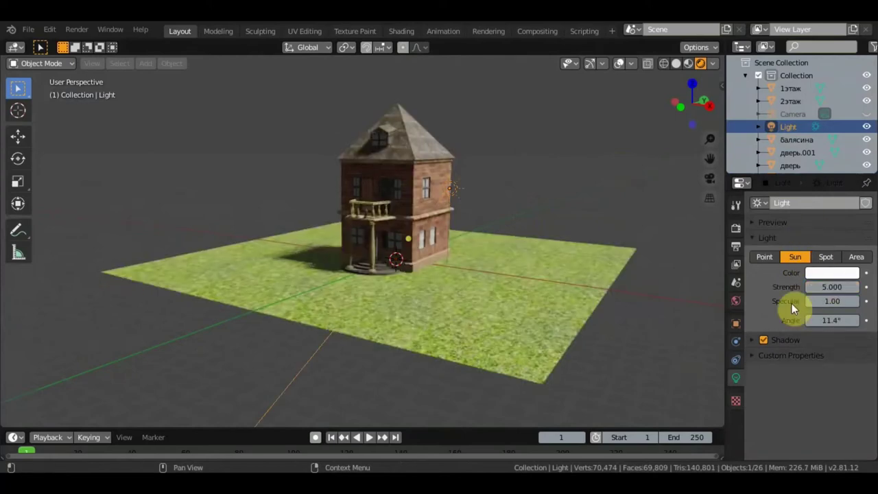
scroll("down", 3)
middle_click(504, 248)
scroll("down", 3)
Move and rotate the sun from top view so the house casts shadows across the grass
key("g")
middle_click(371, 436)
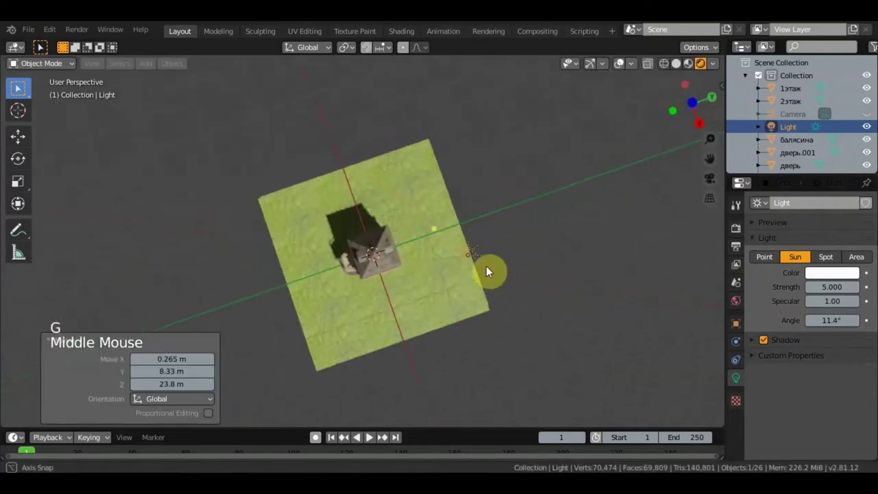
key("g")
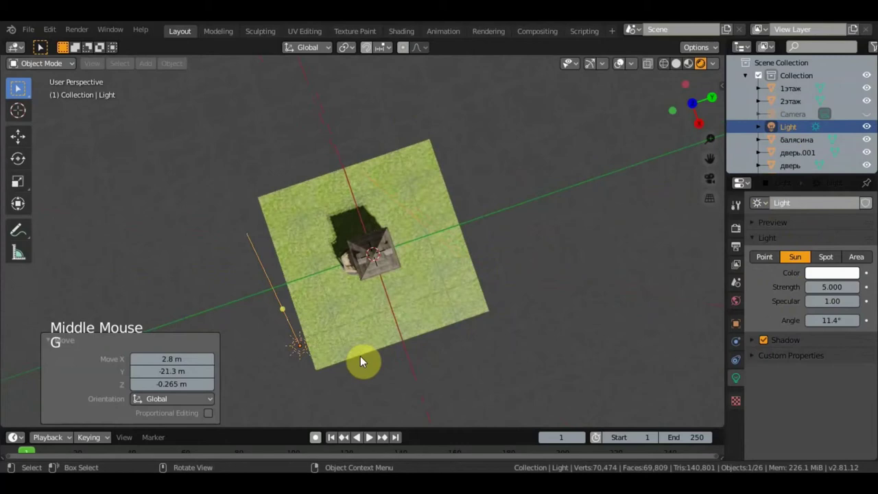
key("r")
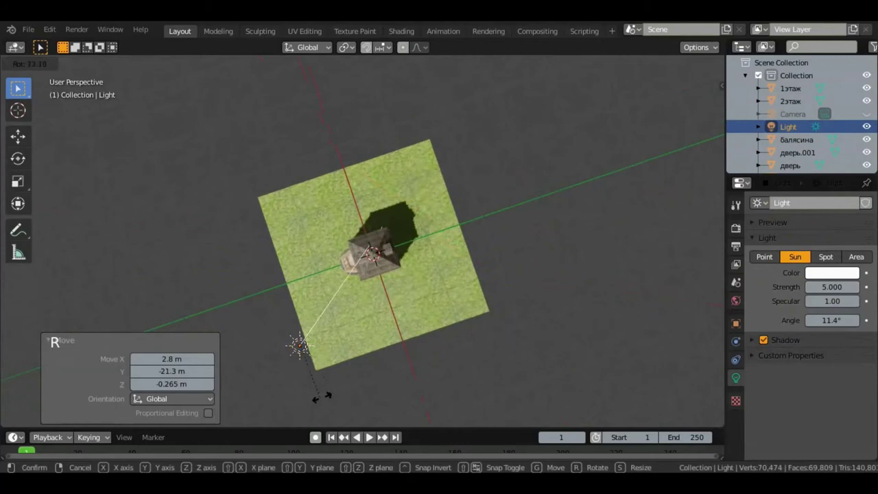
middle_click(371, 436)
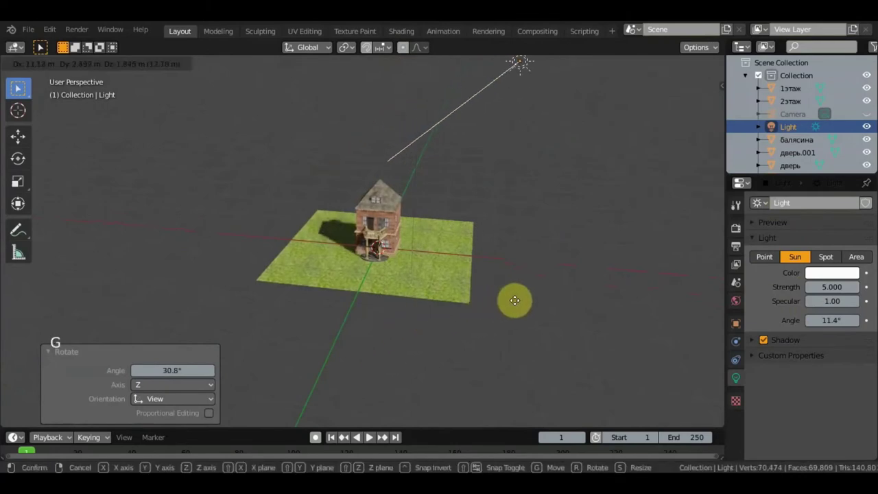
scroll("up", 3)
middle_click(489, 235)
scroll("up", 3)
scroll("down", 3)
scroll("down", 3)
middle_click(525, 237)
middle_click(561, 257)
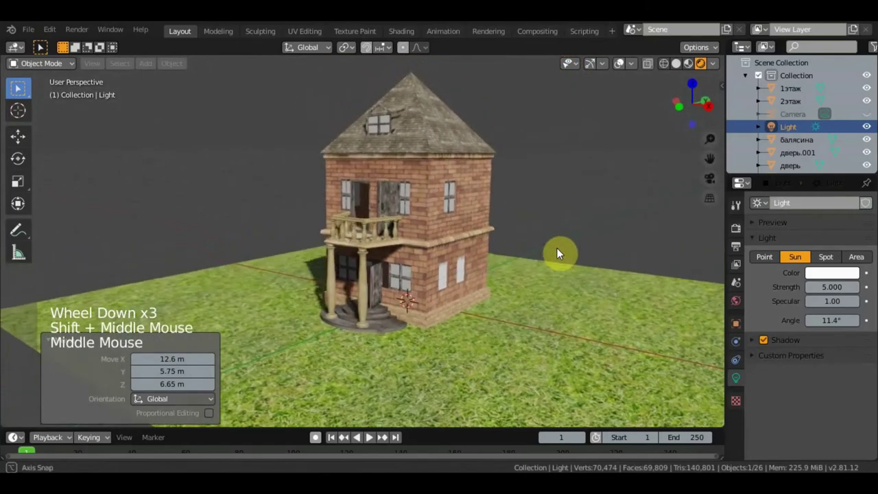
Deselect everything and zoom in toward the balcony
left_click(627, 245)
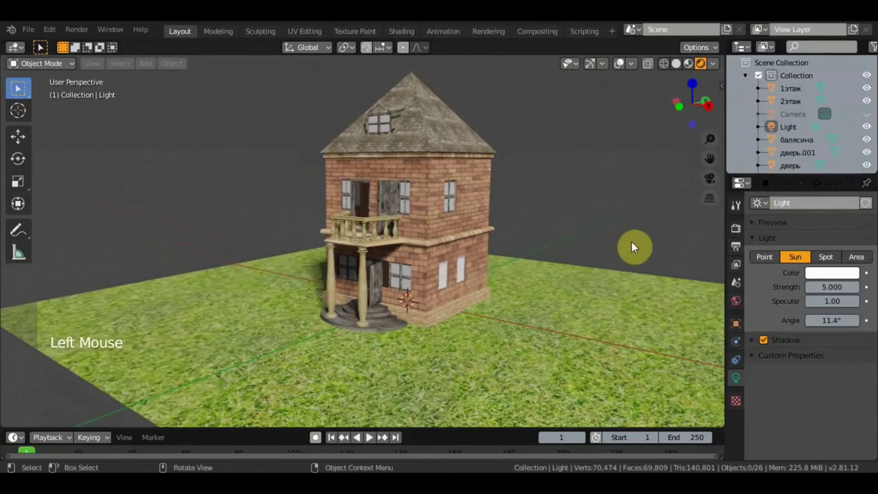
scroll("up", 3)
scroll("down", 3)
middle_click(556, 271)
scroll("down", 3)
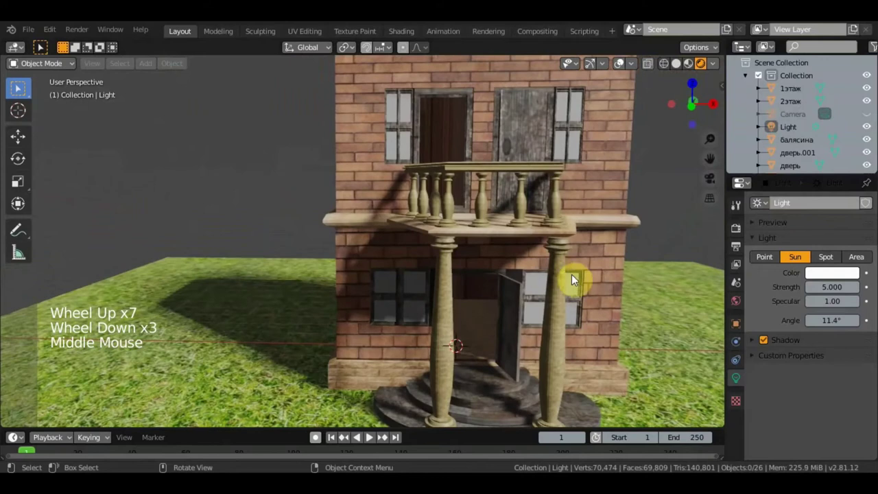
middle_click(592, 287)
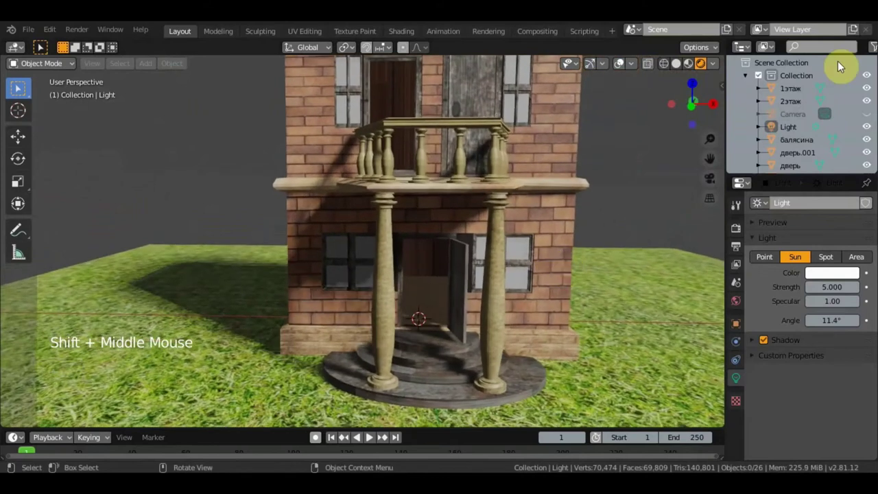
Switch viewport shading back to Material Preview to look at the house front
left_click(699, 66)
middle_click(482, 263)
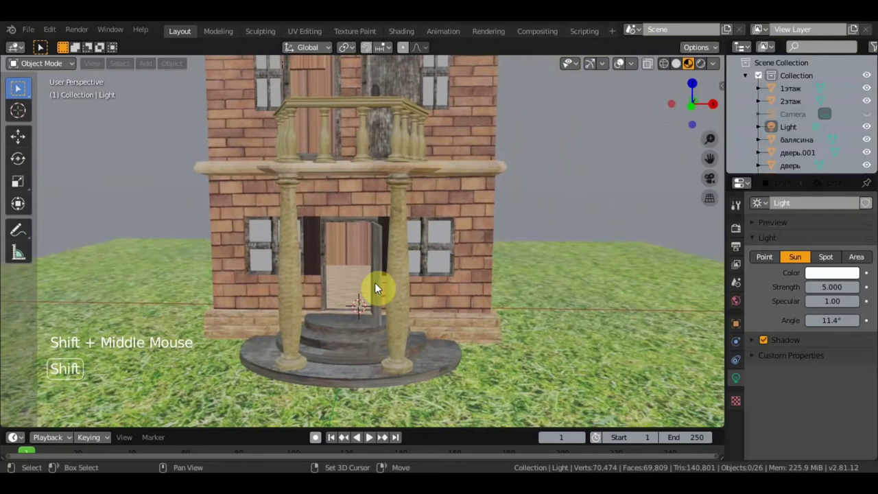
key("shift+f")
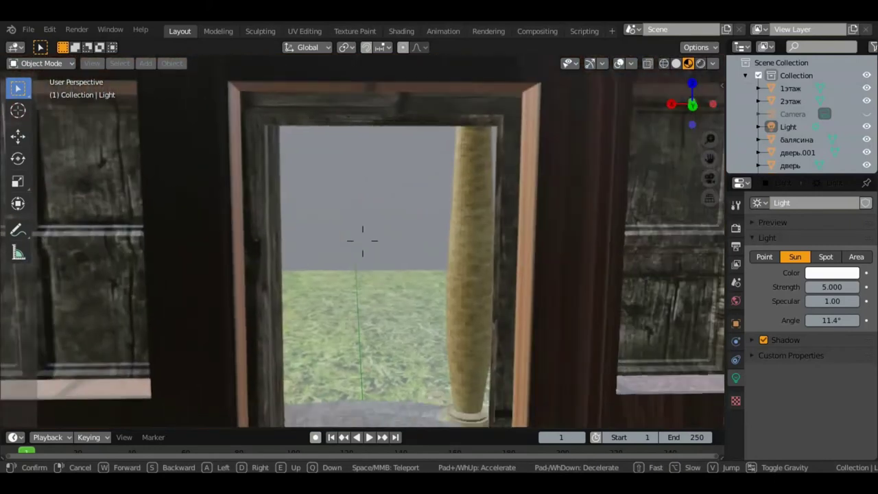
scroll("down", 3)
middle_click(395, 260)
scroll("down", 3)
middle_click(548, 256)
scroll("up", 3)
middle_click(516, 364)
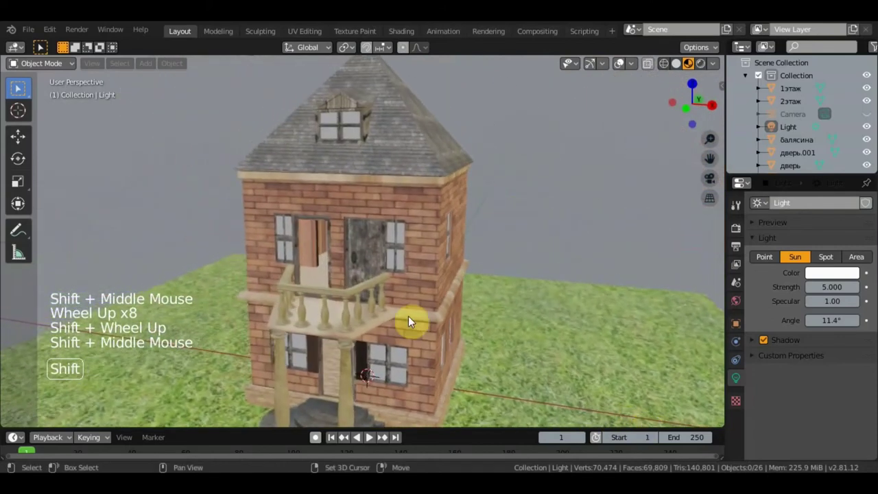
scroll("up", 3)
scroll("up", 3)
middle_click(336, 266)
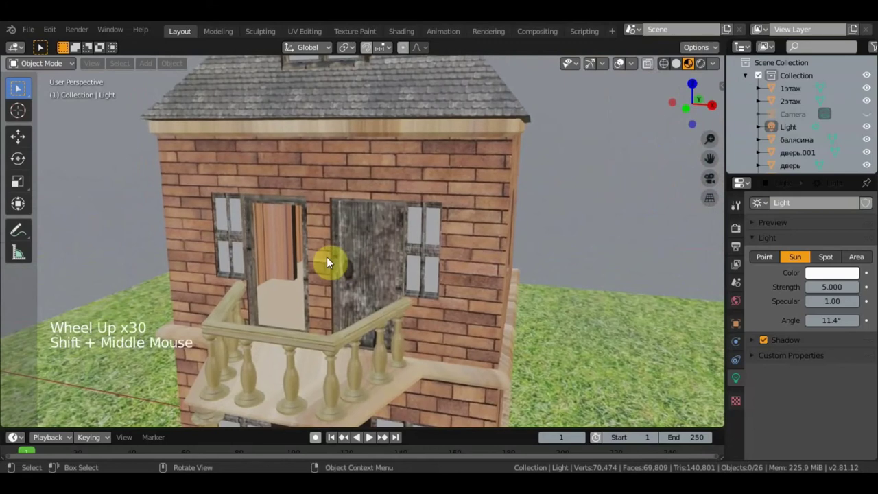
key("shift+f")
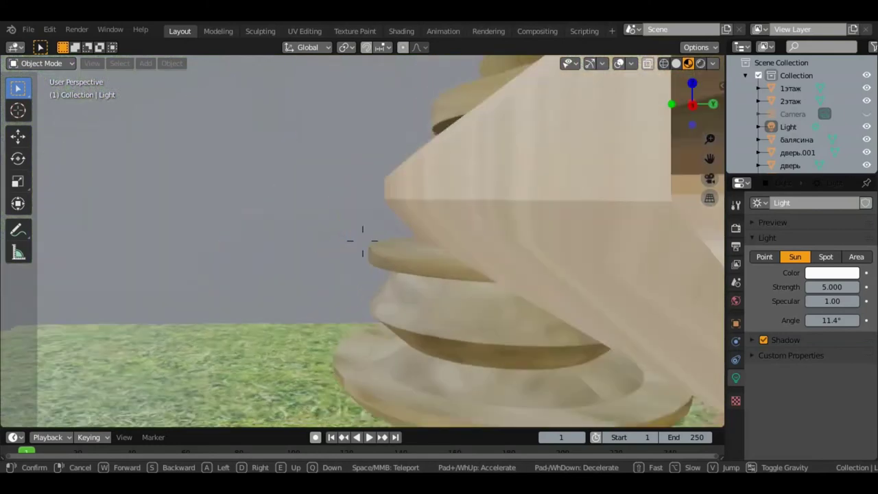
scroll("down", 3)
scroll("down", 3)
middle_click(591, 276)
scroll("up", 3)
middle_click(563, 206)
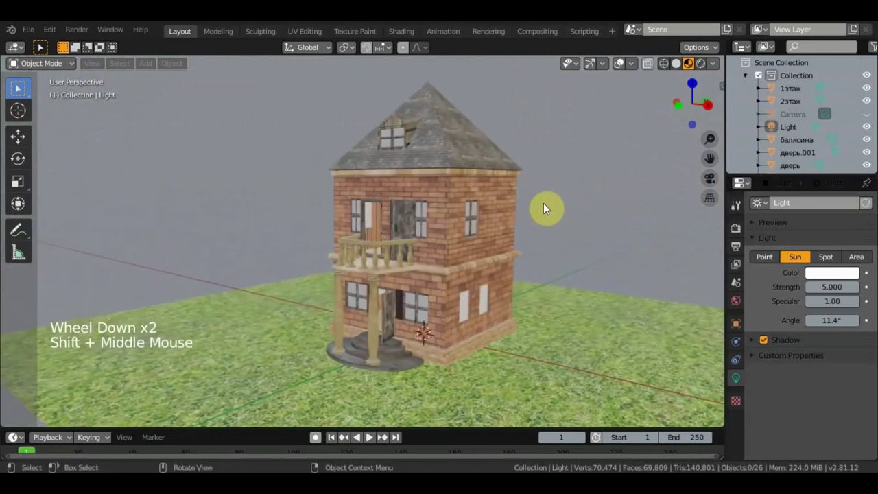